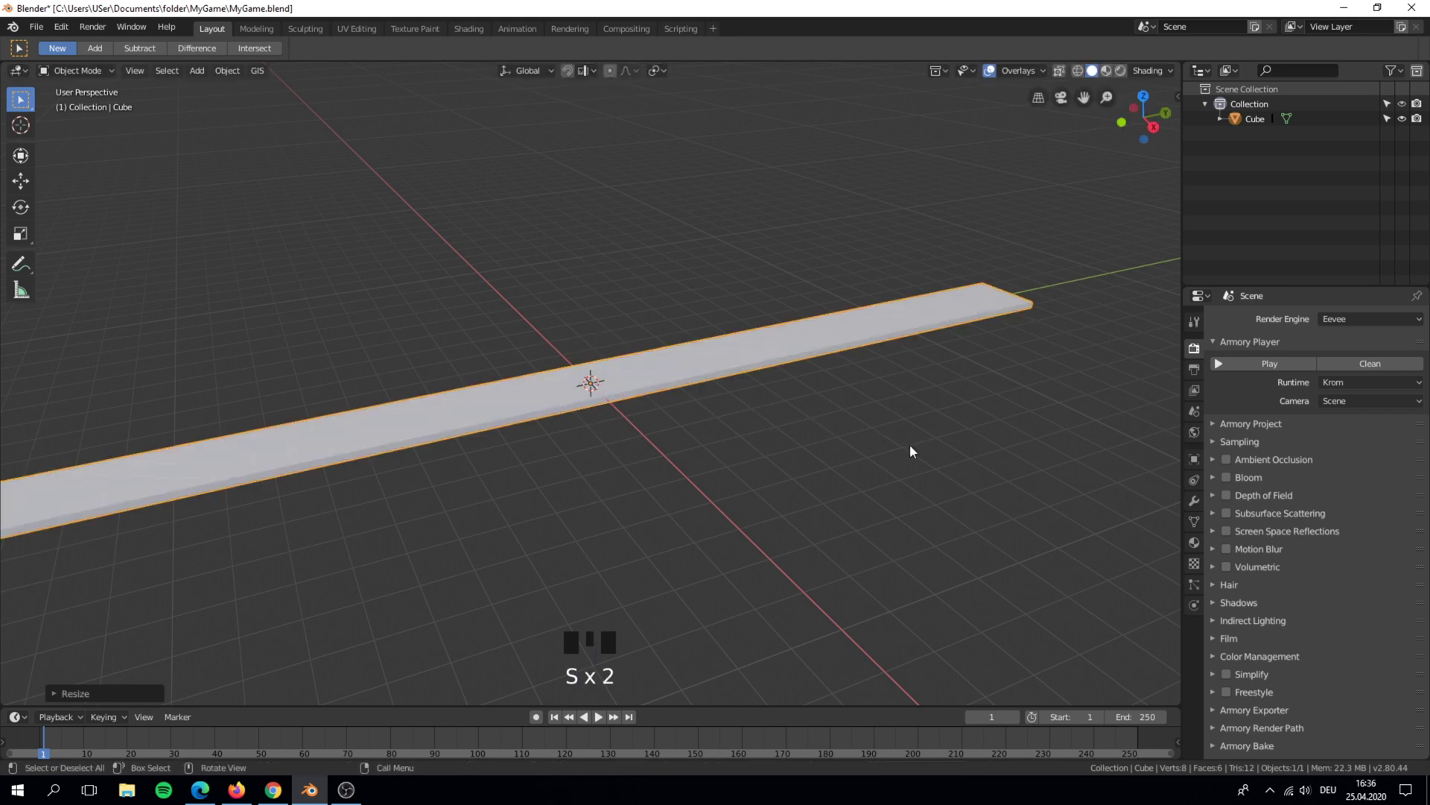
Scale the cube tenfold along X into a wide Ground slab and add a Sun lamp
{"action": "key", "text": "ctrl+z"}
{"action": "key", "text": "s"}
{"action": "key", "text": "s"}
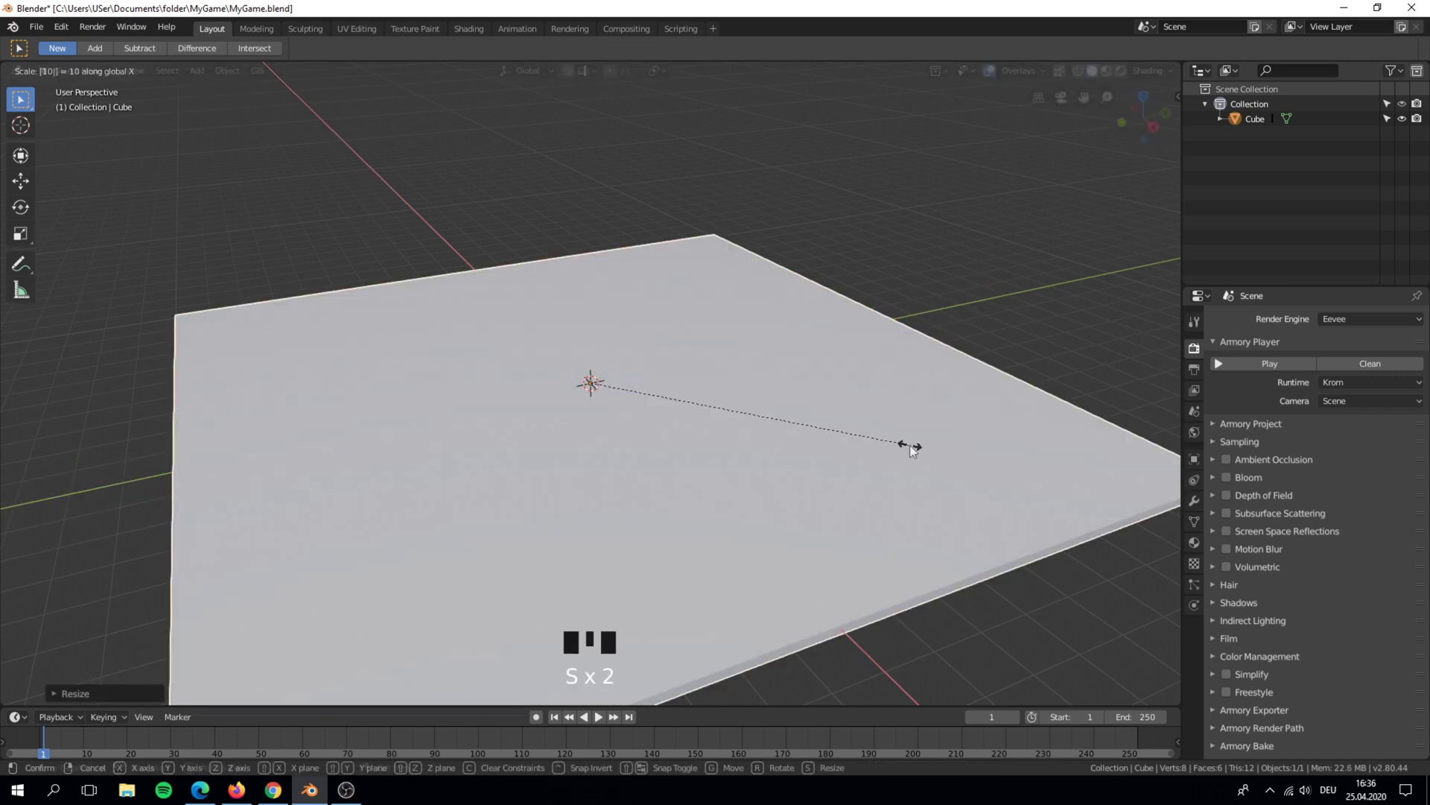
{"action": "key", "text": "shift+a"}
{"action": "key", "text": "g"}
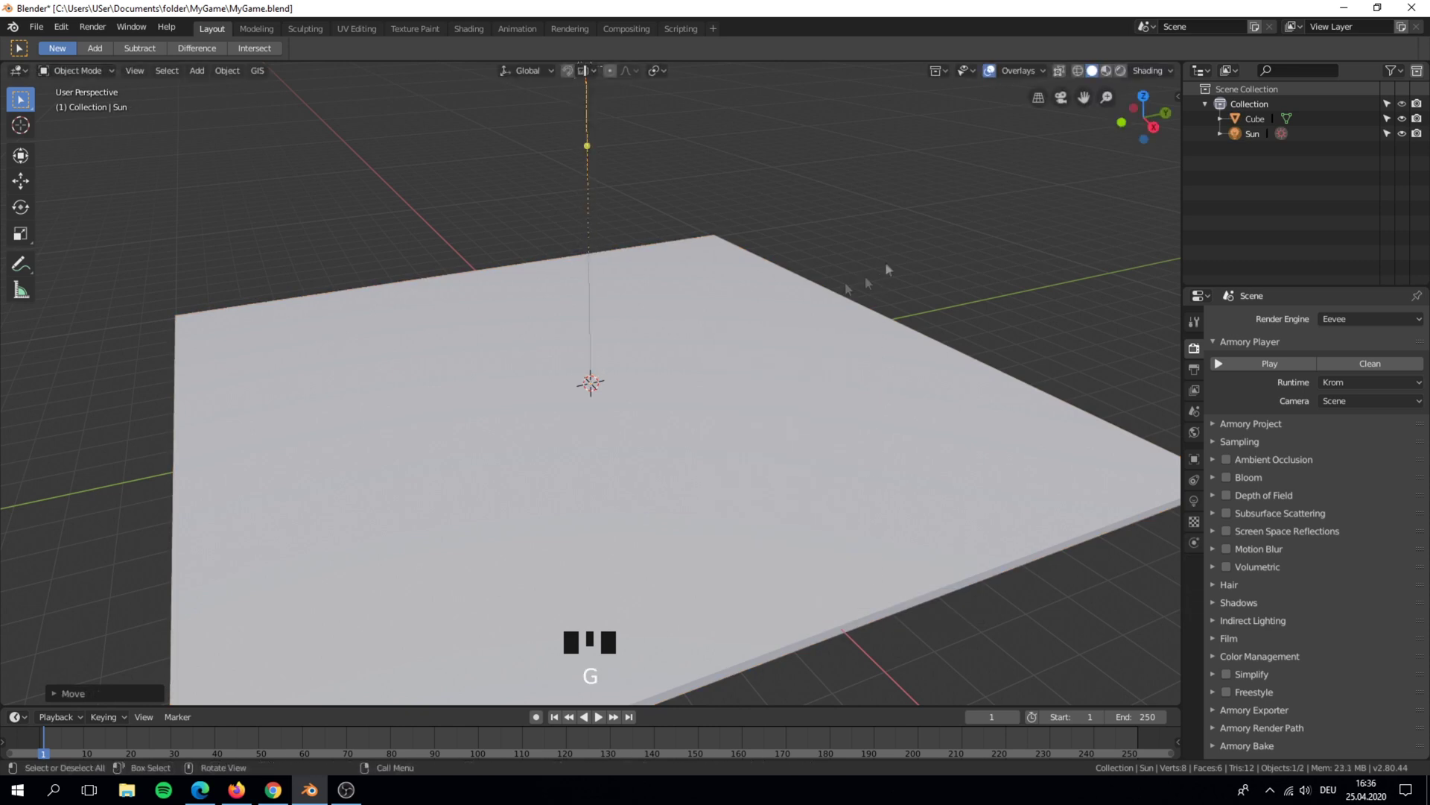
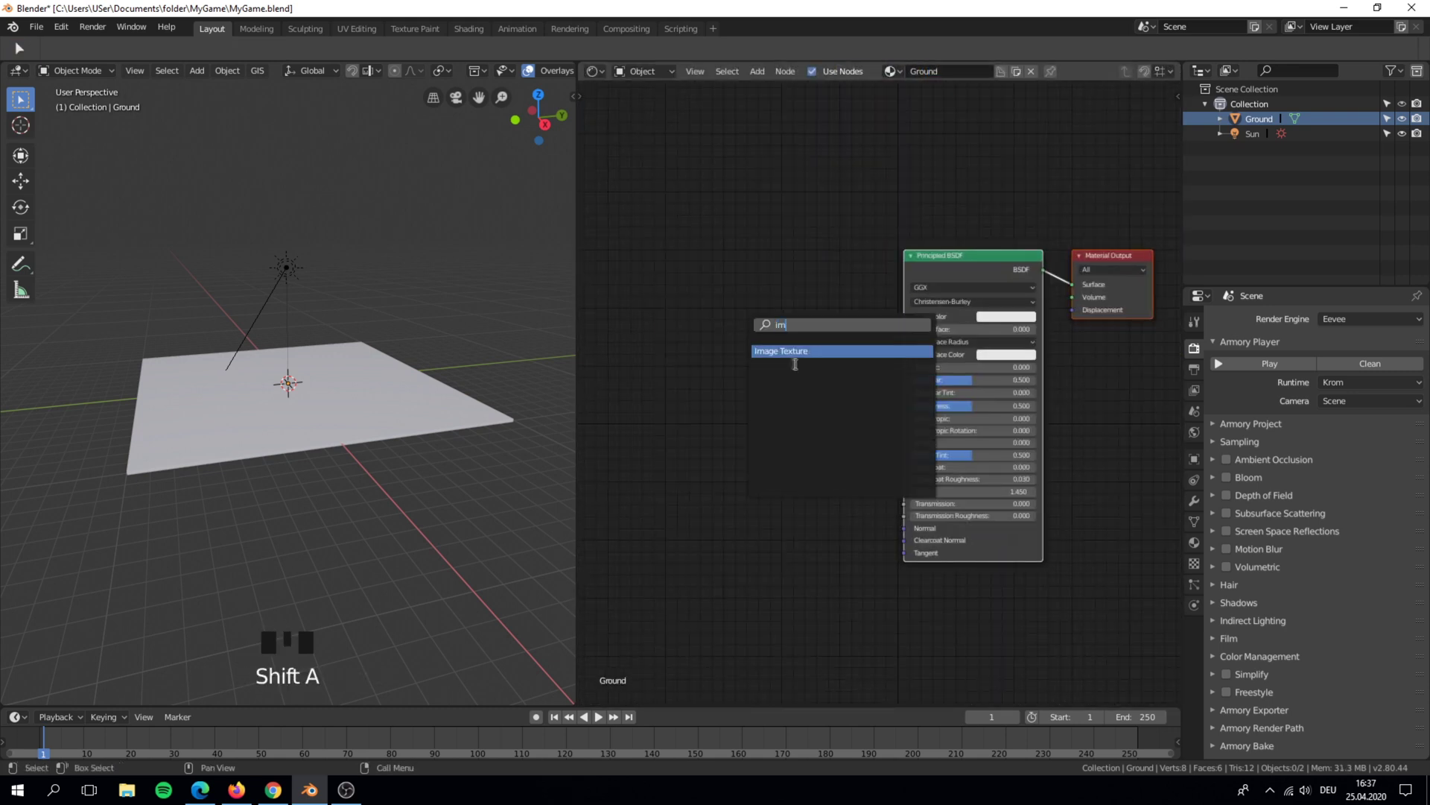
Add an Image Texture node and position it in the Ground material for grid.png
{"action": "key", "text": "shift+d"}
{"action": "left_click_drag", "start_coordinate": [818, 301], "coordinate": [803, 329]}
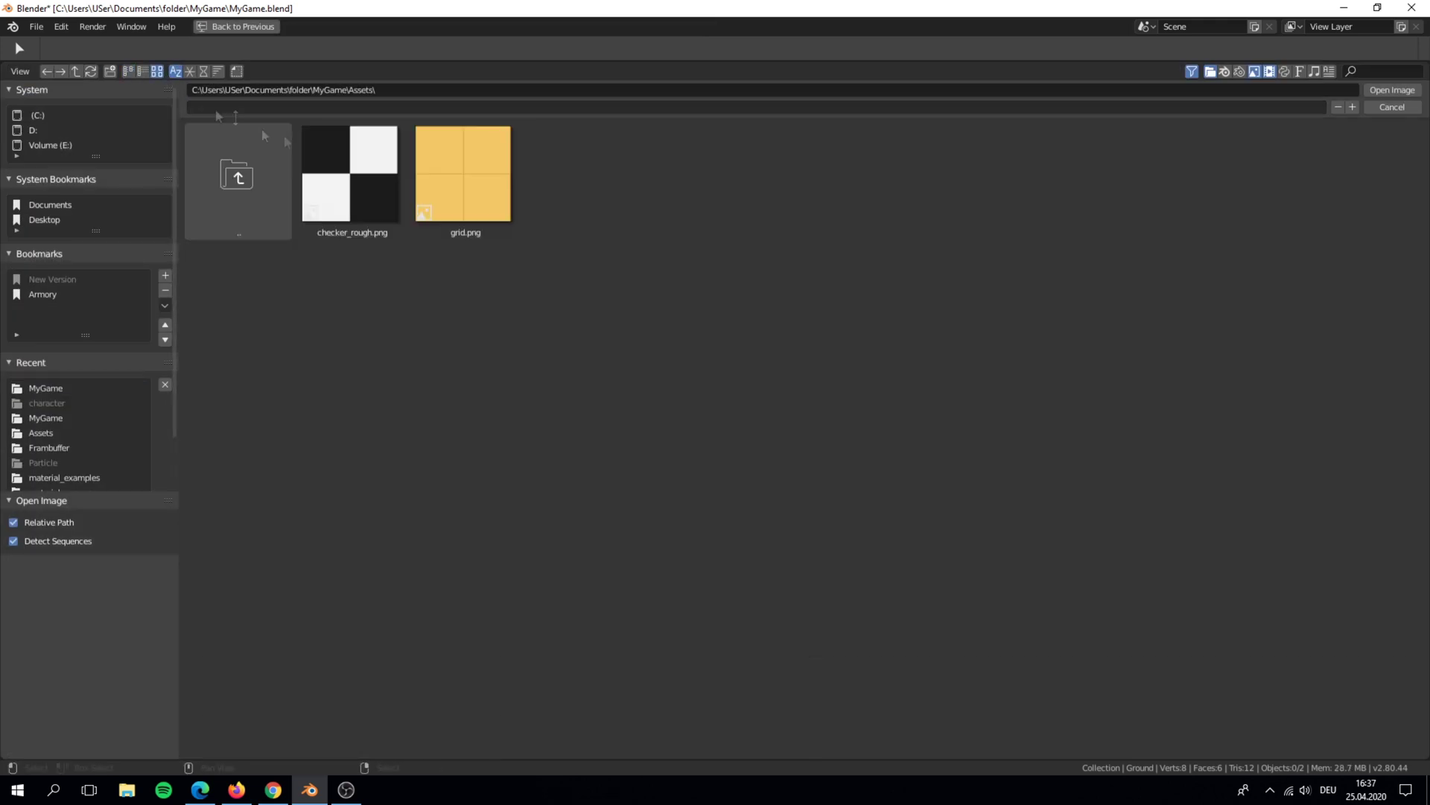
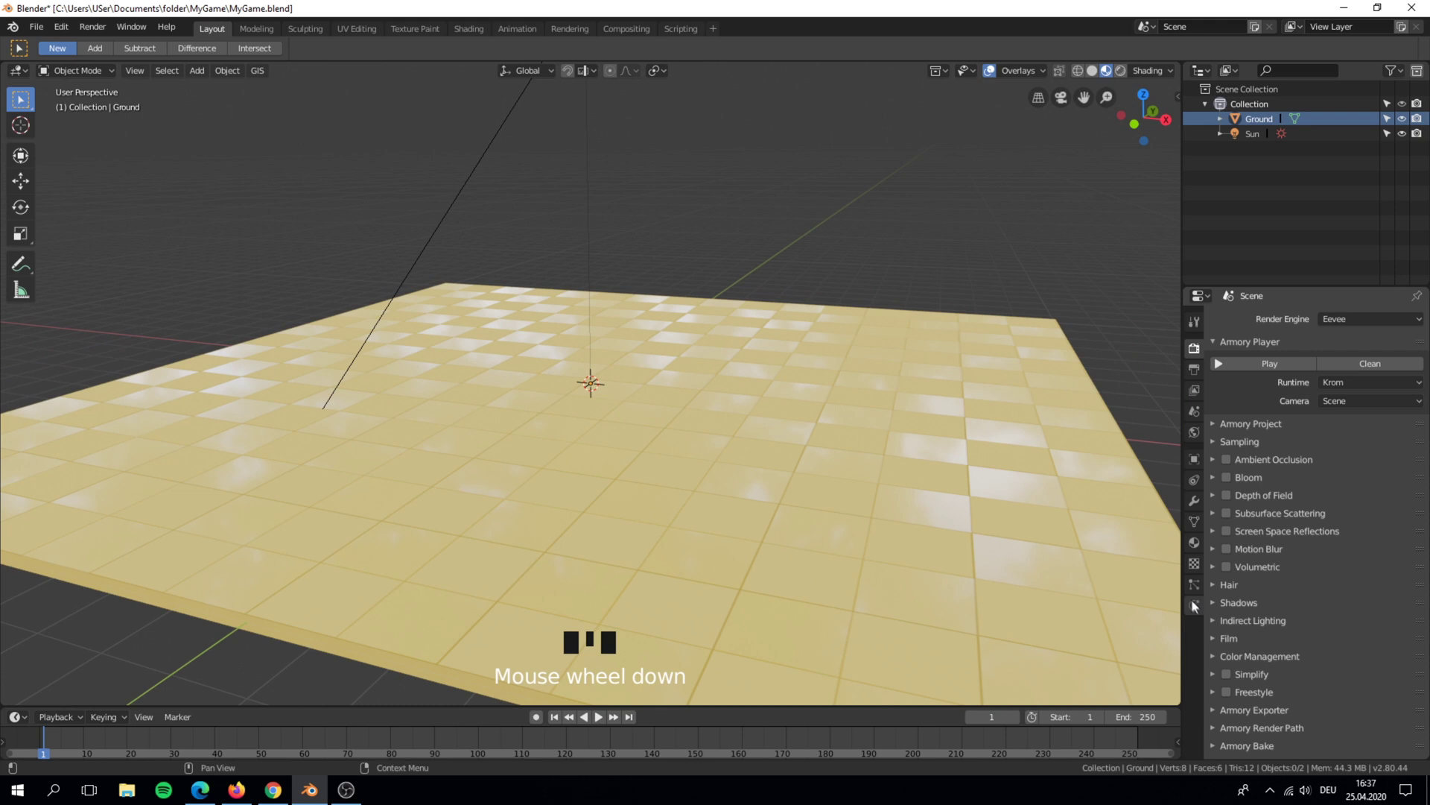
Enable Rigid Body physics on the Ground in its Physics properties
{"action": "left_click", "coordinate": [1357, 392]}
{"action": "left_click", "coordinate": [1405, 513]}
{"action": "scroll", "scroll_direction": "down", "scroll_amount": 3}
{"action": "scroll", "scroll_direction": "up", "scroll_amount": 3}
{"action": "middle_click", "coordinate": [840, 344]}
Save the project and launch the game in Armory Player to test the scene
{"action": "key", "text": "ctrl+s"}
{"action": "scroll", "scroll_direction": "down", "scroll_amount": 3}
{"action": "middle_click", "coordinate": [794, 341]}
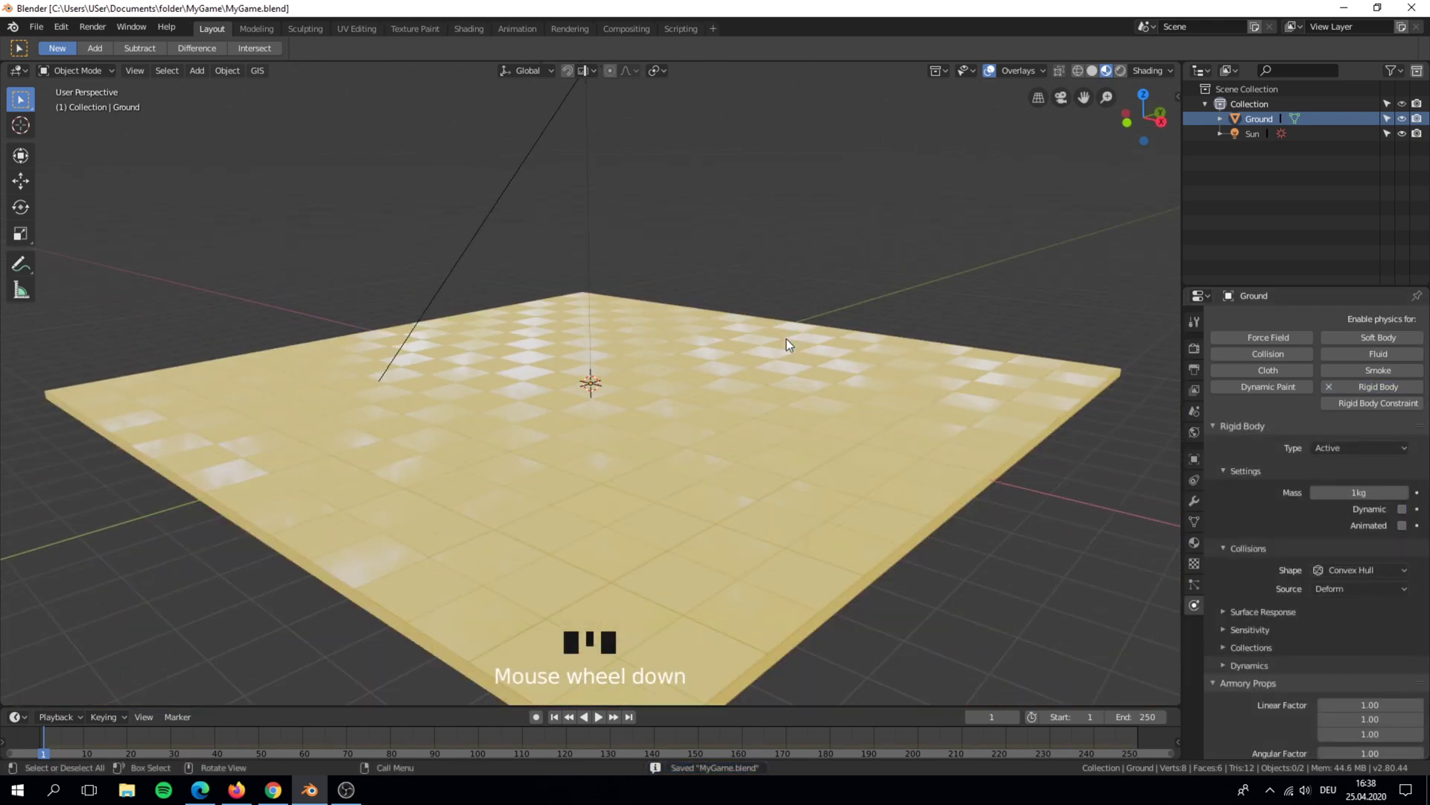
{"action": "scroll", "scroll_direction": "down", "scroll_amount": 3}
{"action": "scroll", "scroll_direction": "down", "scroll_amount": 3}
{"action": "left_click", "coordinate": [1253, 365]}
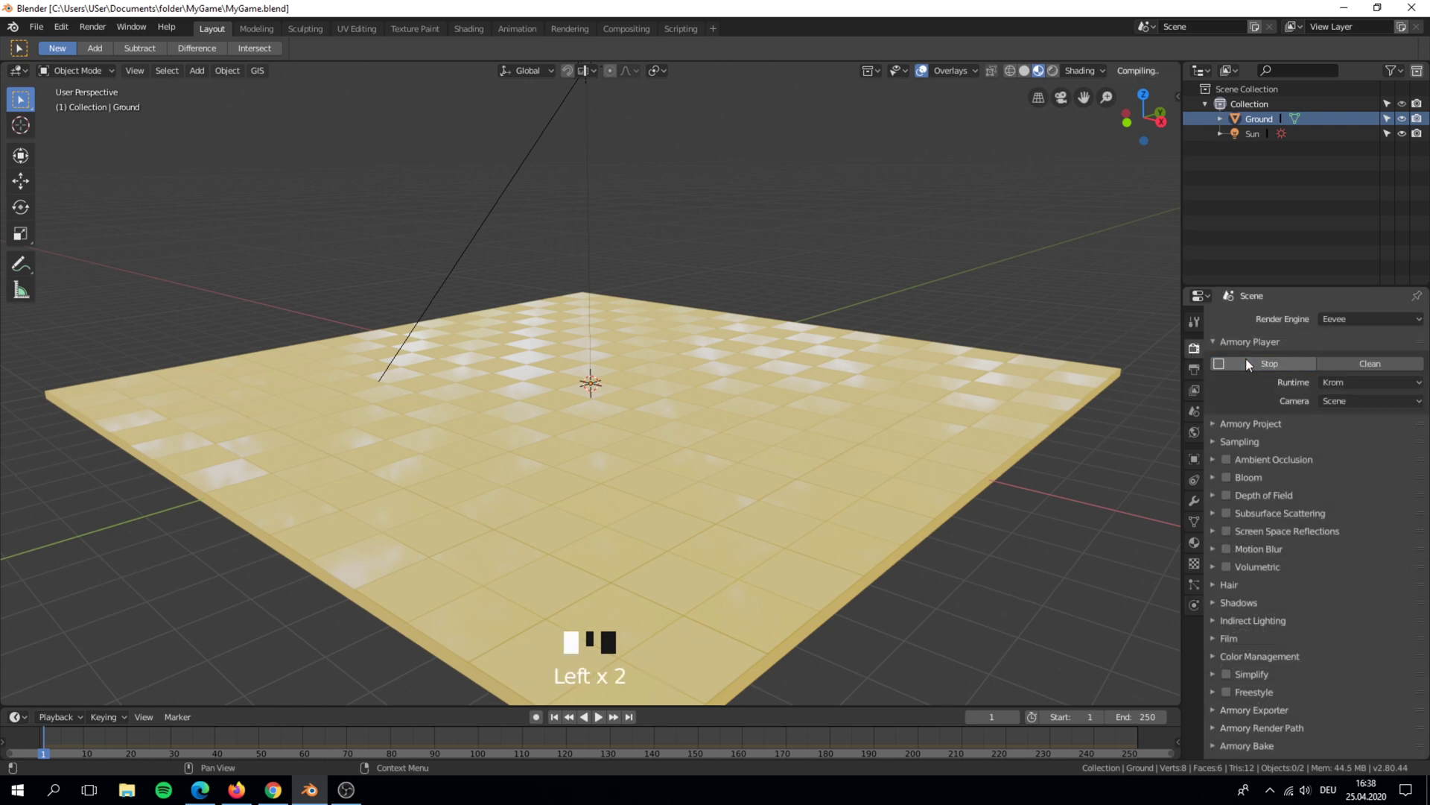
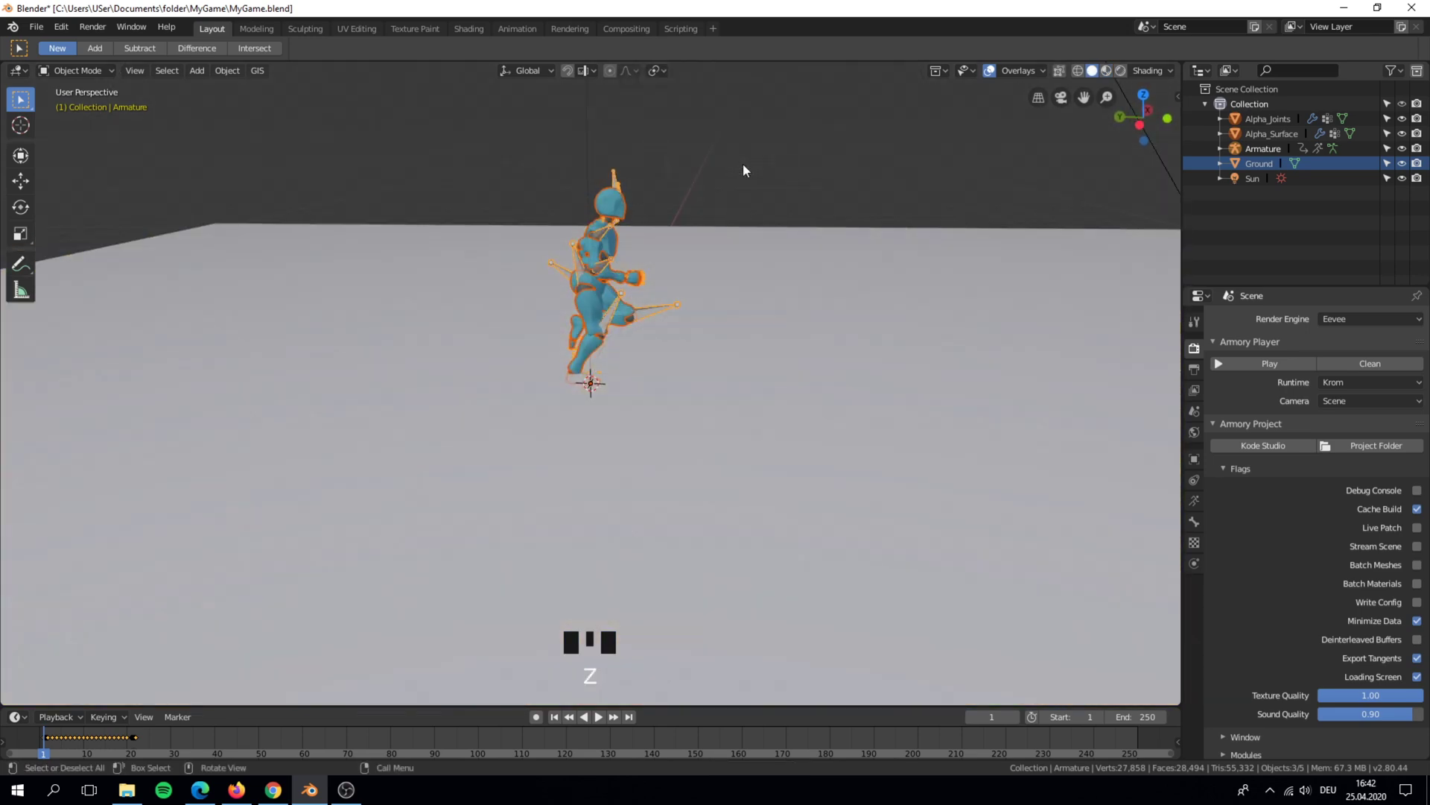
Lift the armature along Z so the character stands on the ground
{"action": "key", "text": "g"}
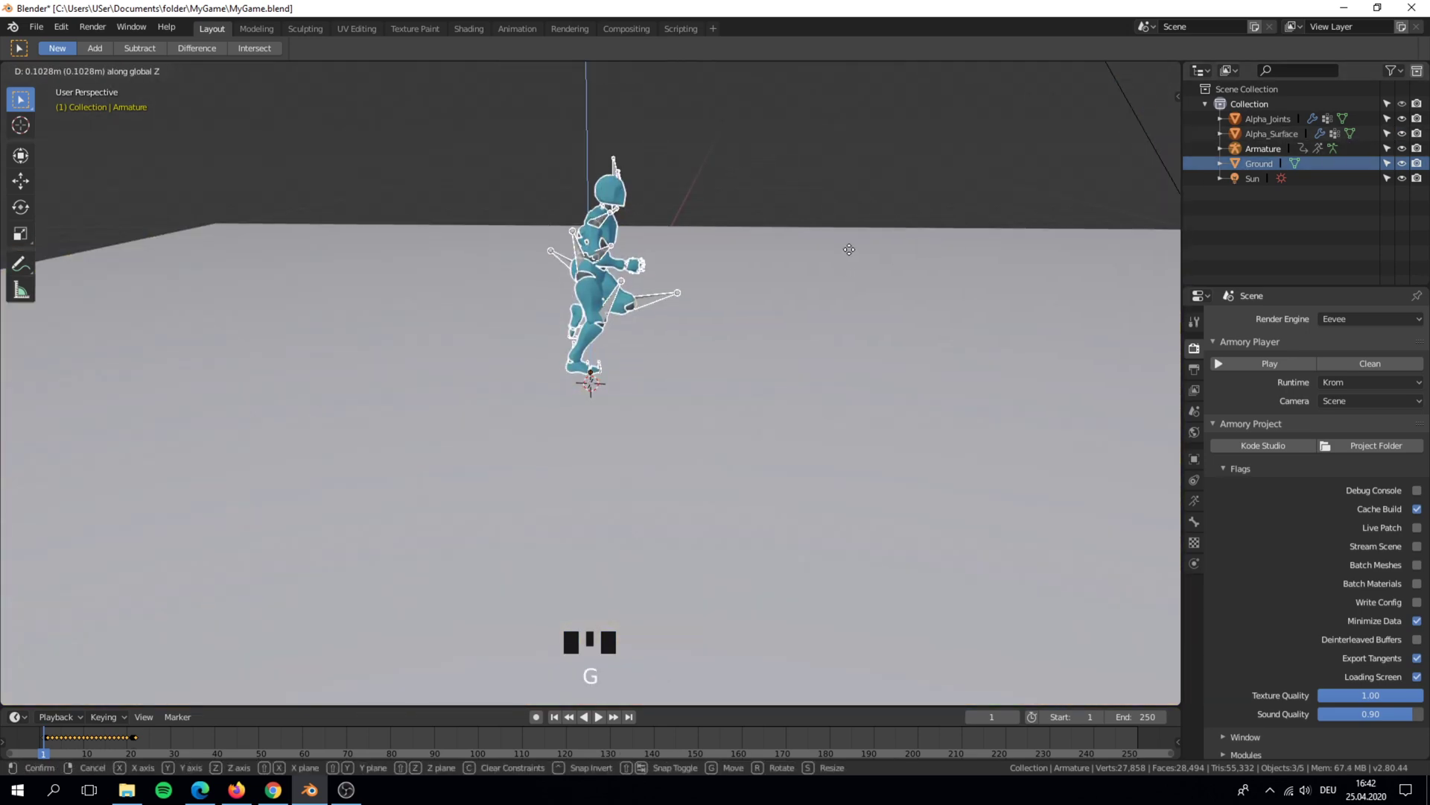
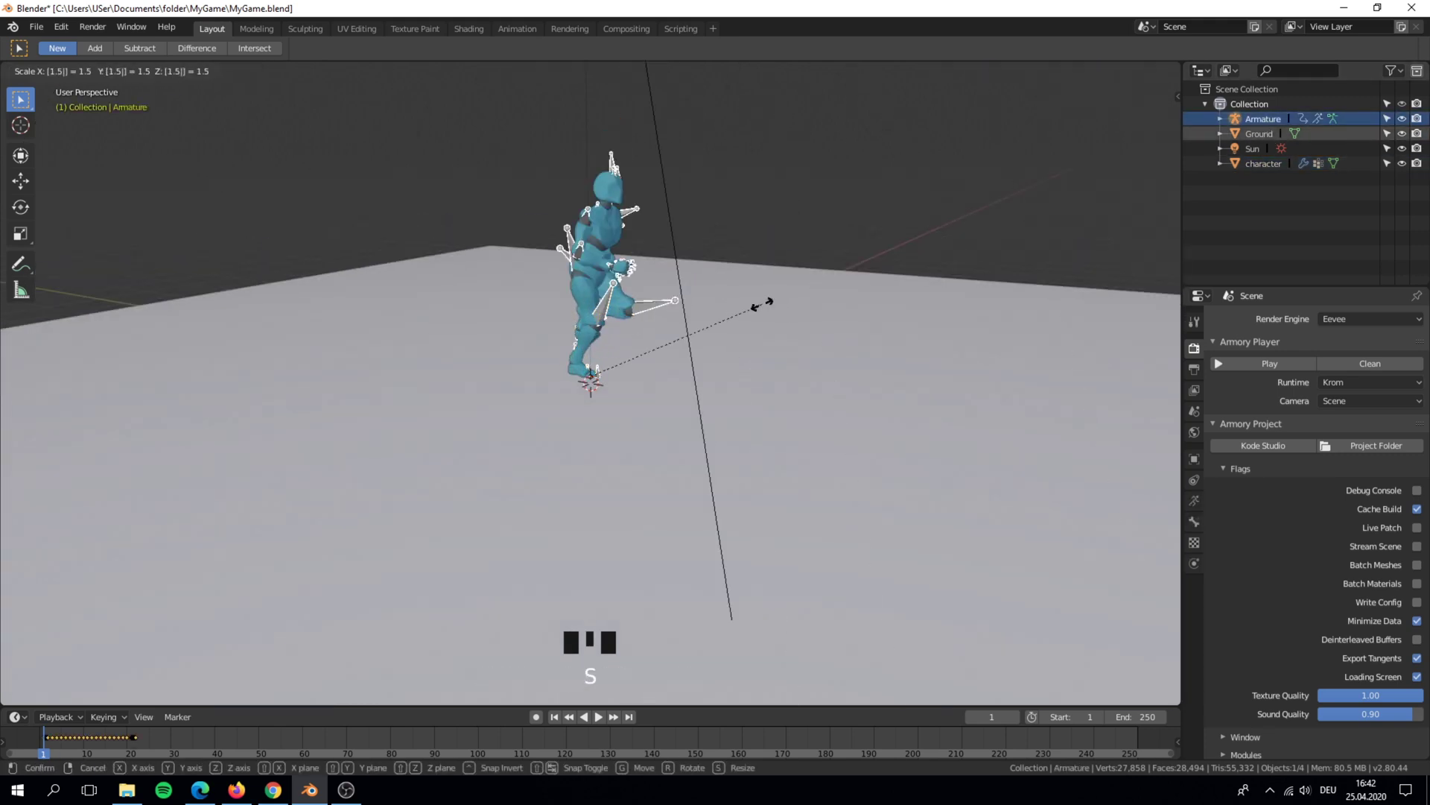
{"action": "scroll", "scroll_direction": "down", "scroll_amount": 3}
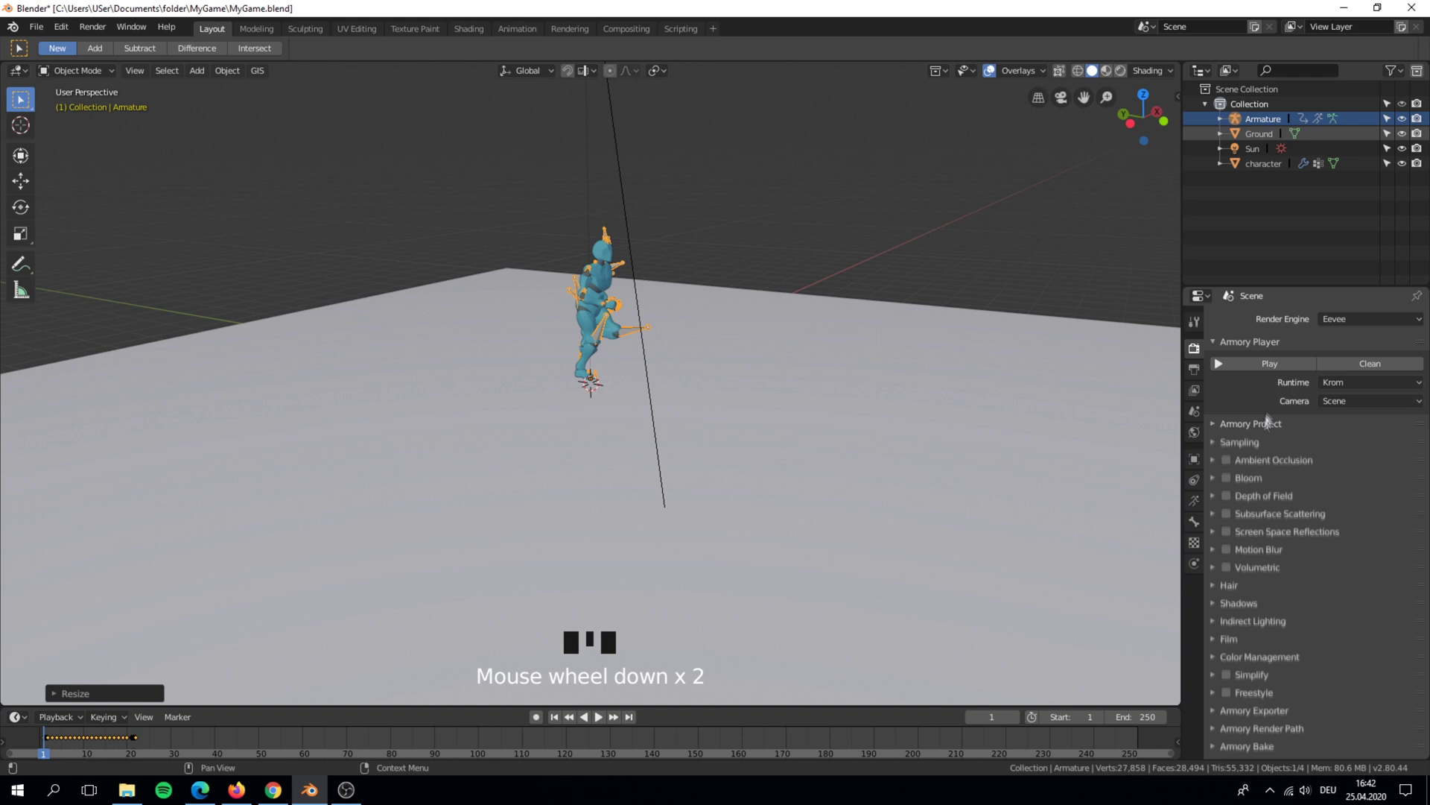
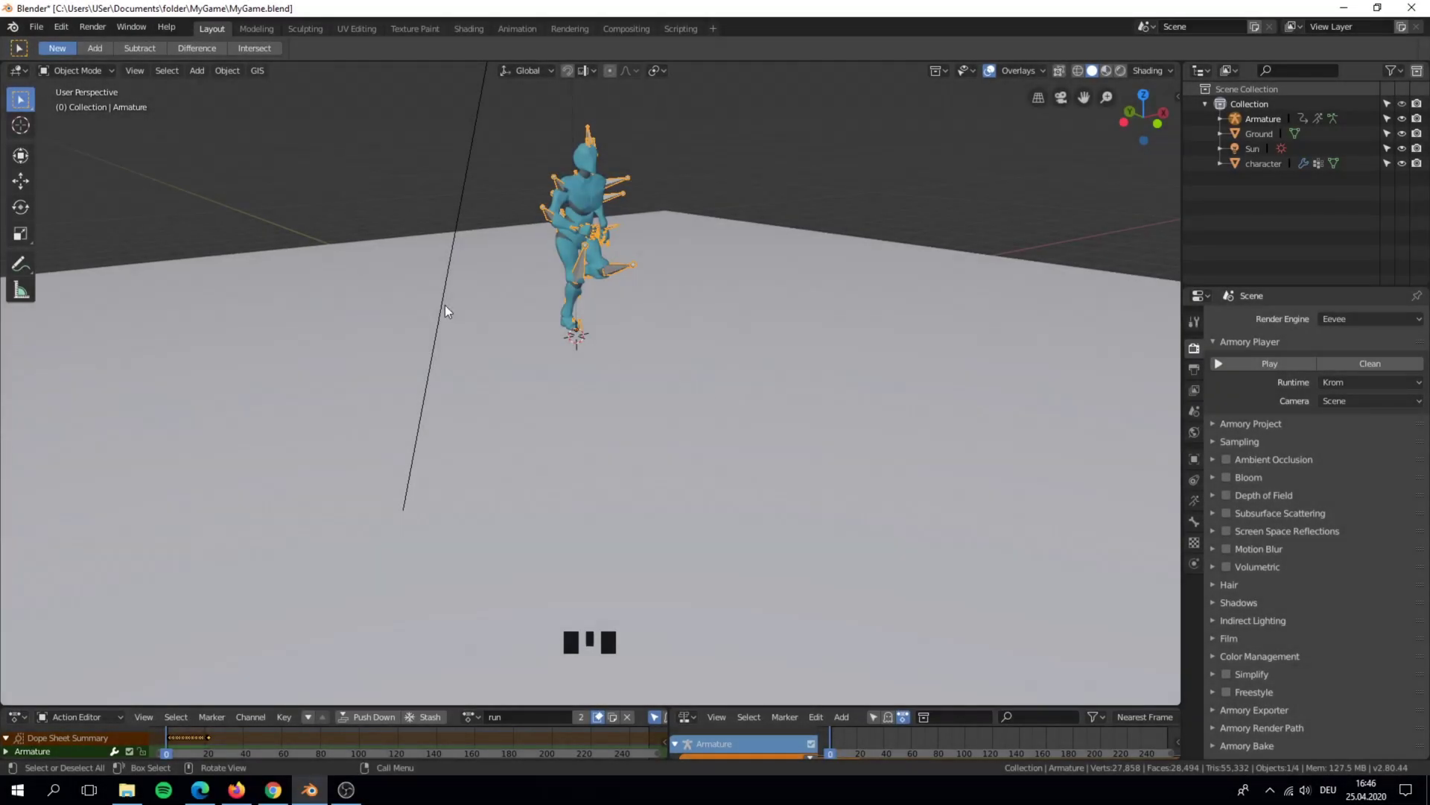
Import untitled.obj as the sword model via Wavefront OBJ import
{"action": "left_click_drag", "start_coordinate": [44, 33], "coordinate": [282, 380]}
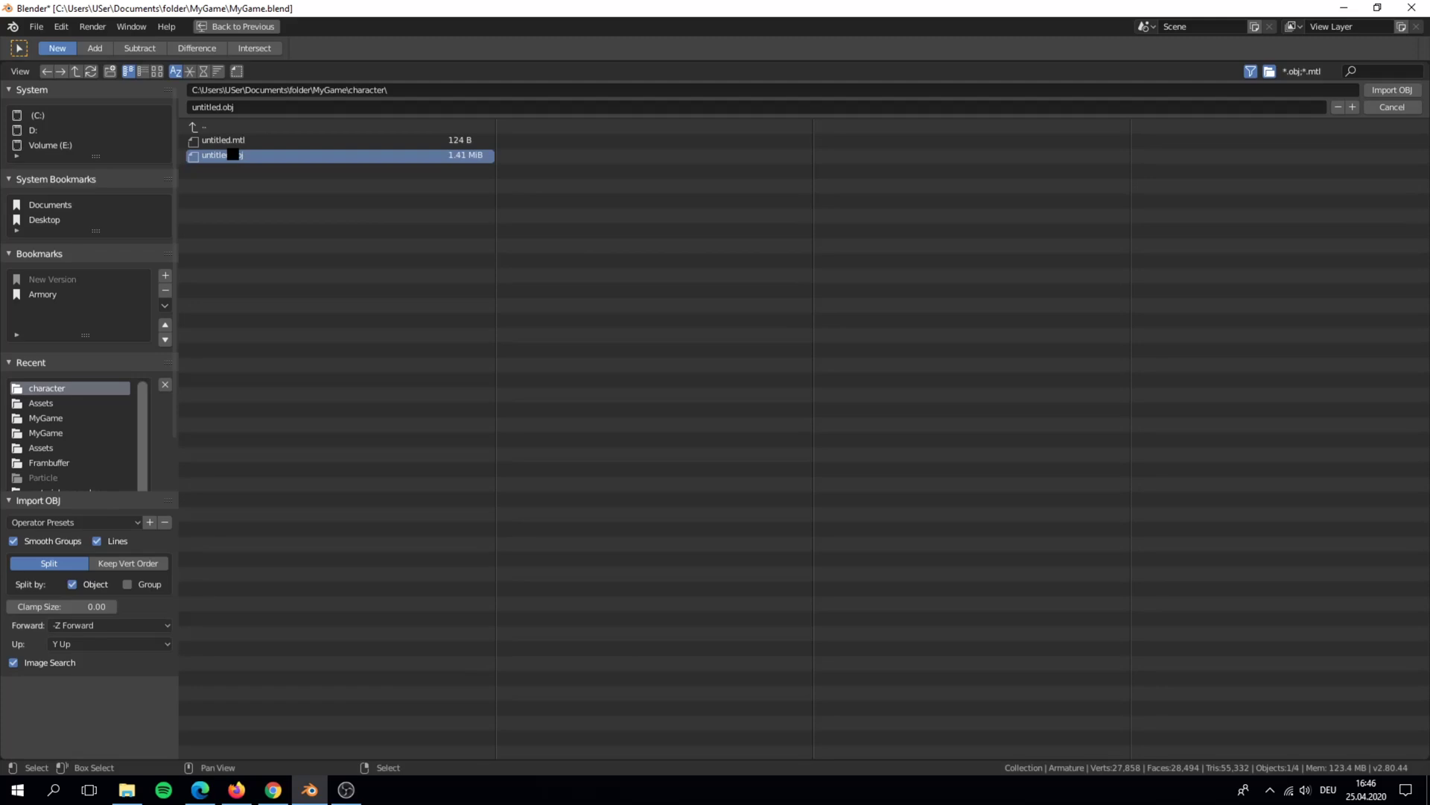
{"action": "left_click", "coordinate": [544, 186]}
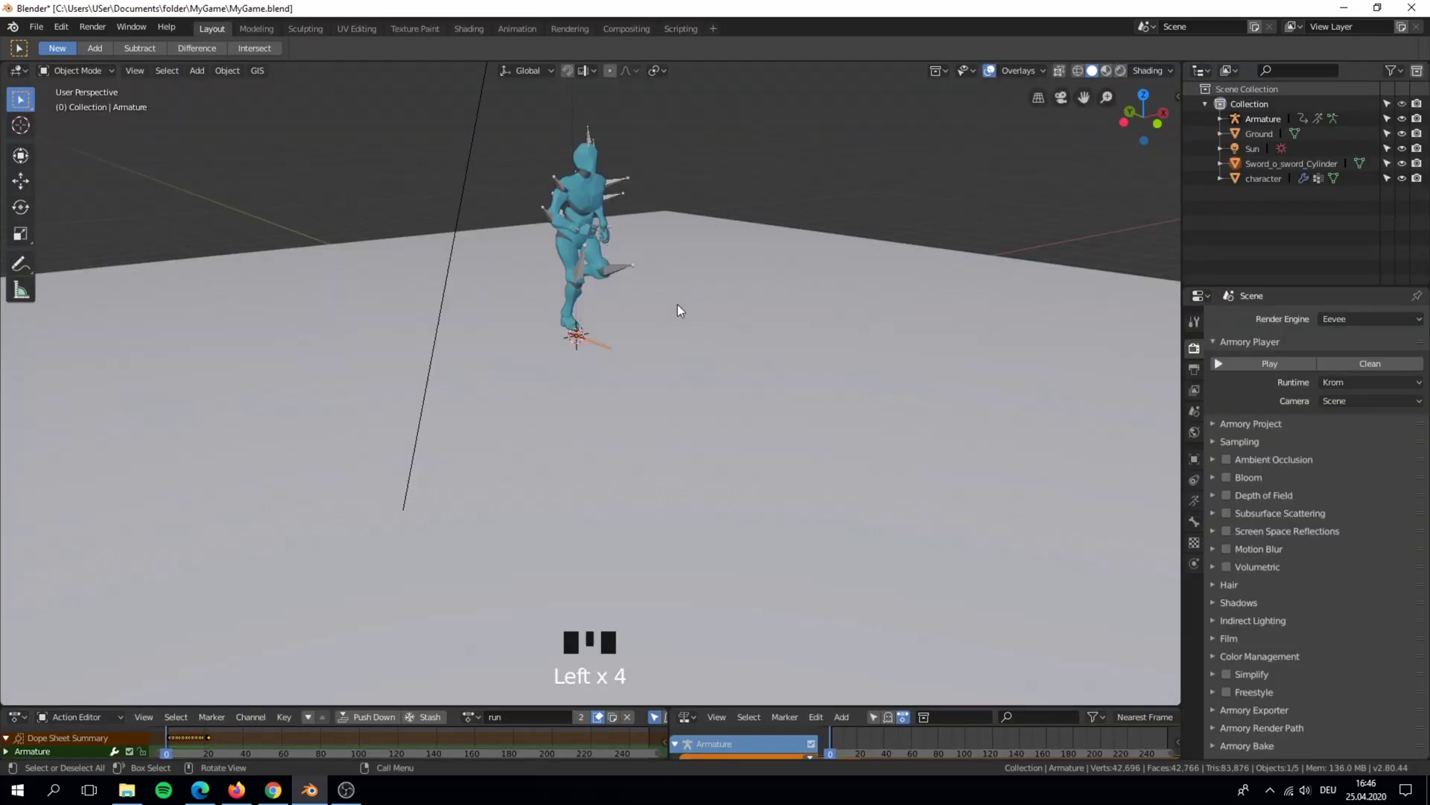
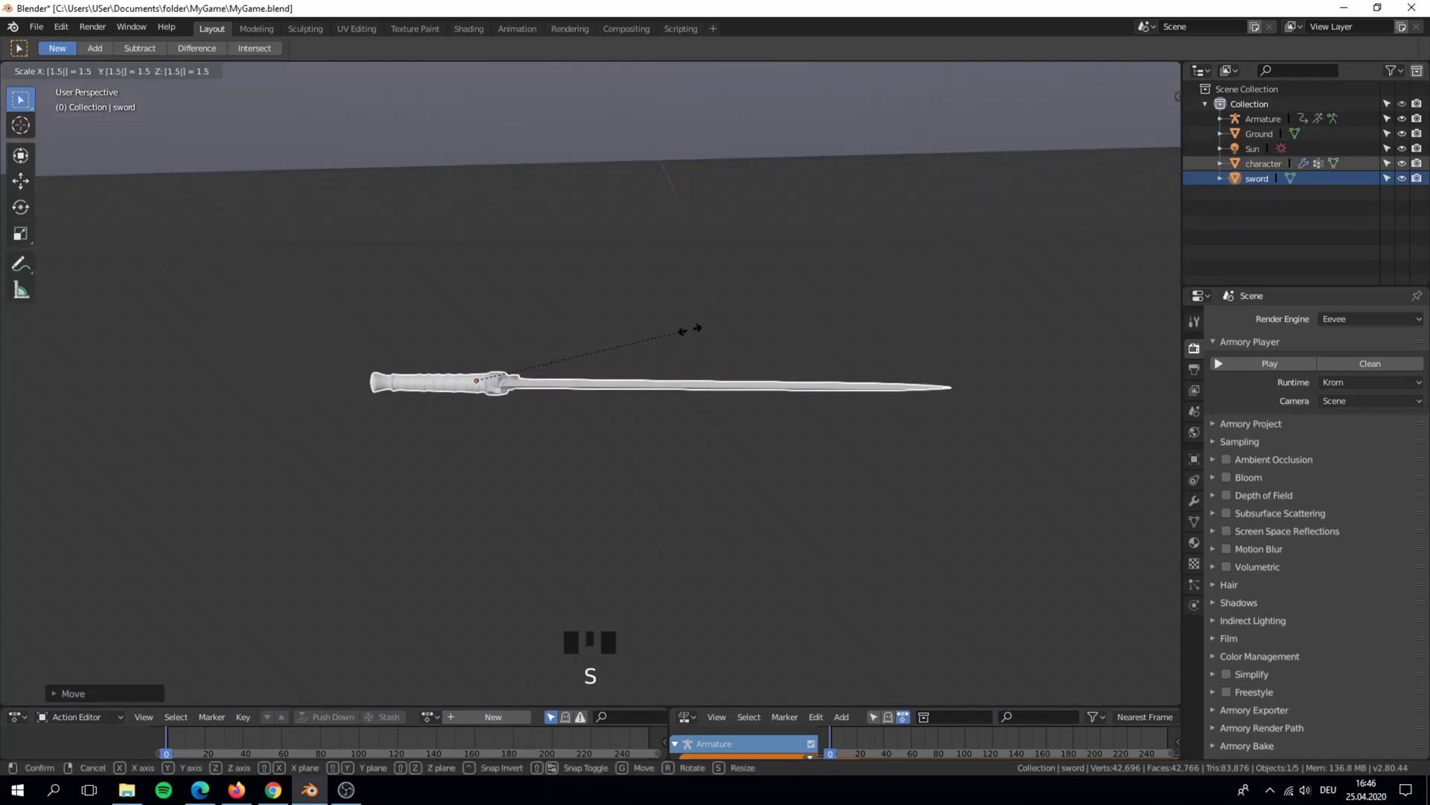
{"action": "scroll", "scroll_direction": "down", "scroll_amount": 3}
Rotate the sword 90° about X so it stands upright beside the character
{"action": "key", "text": "r"}
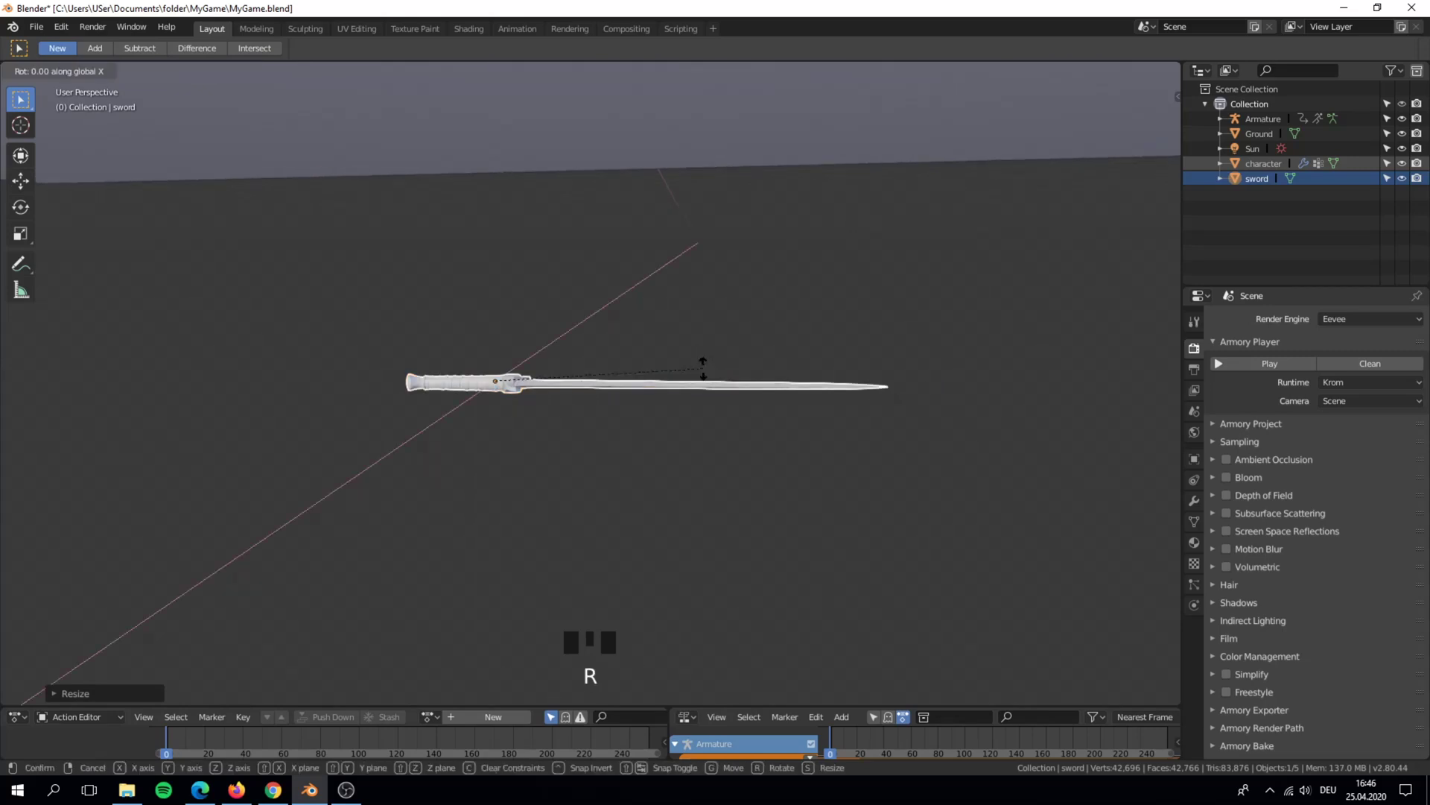
{"action": "left_click_drag", "start_coordinate": [672, 369], "coordinate": [519, 332]}
{"action": "scroll", "scroll_direction": "down", "scroll_amount": 3}
{"action": "middle_click", "coordinate": [703, 317]}
{"action": "scroll", "scroll_direction": "up", "scroll_amount": 3}
{"action": "left_click_drag", "start_coordinate": [629, 363], "coordinate": [693, 374]}
{"action": "key", "text": "r"}
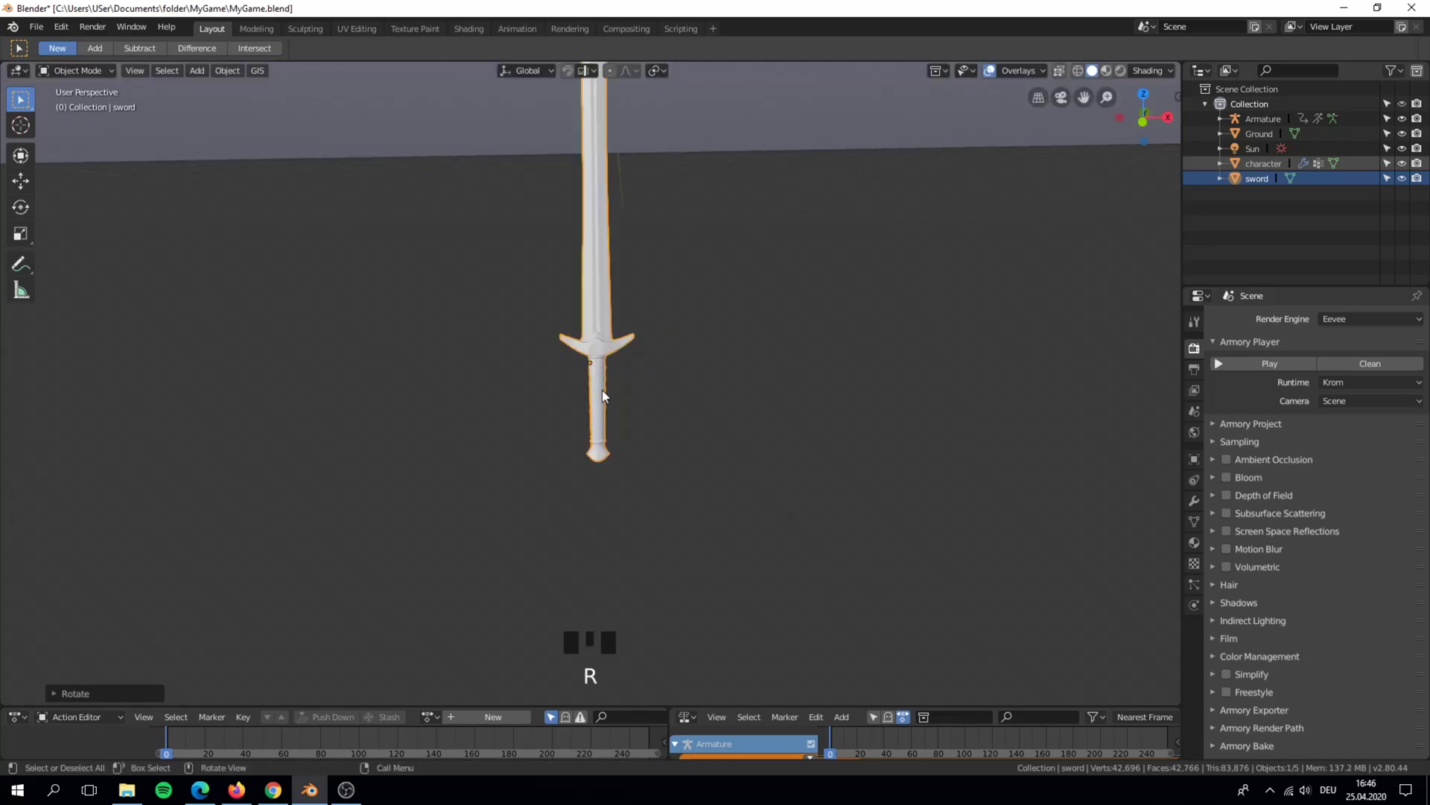
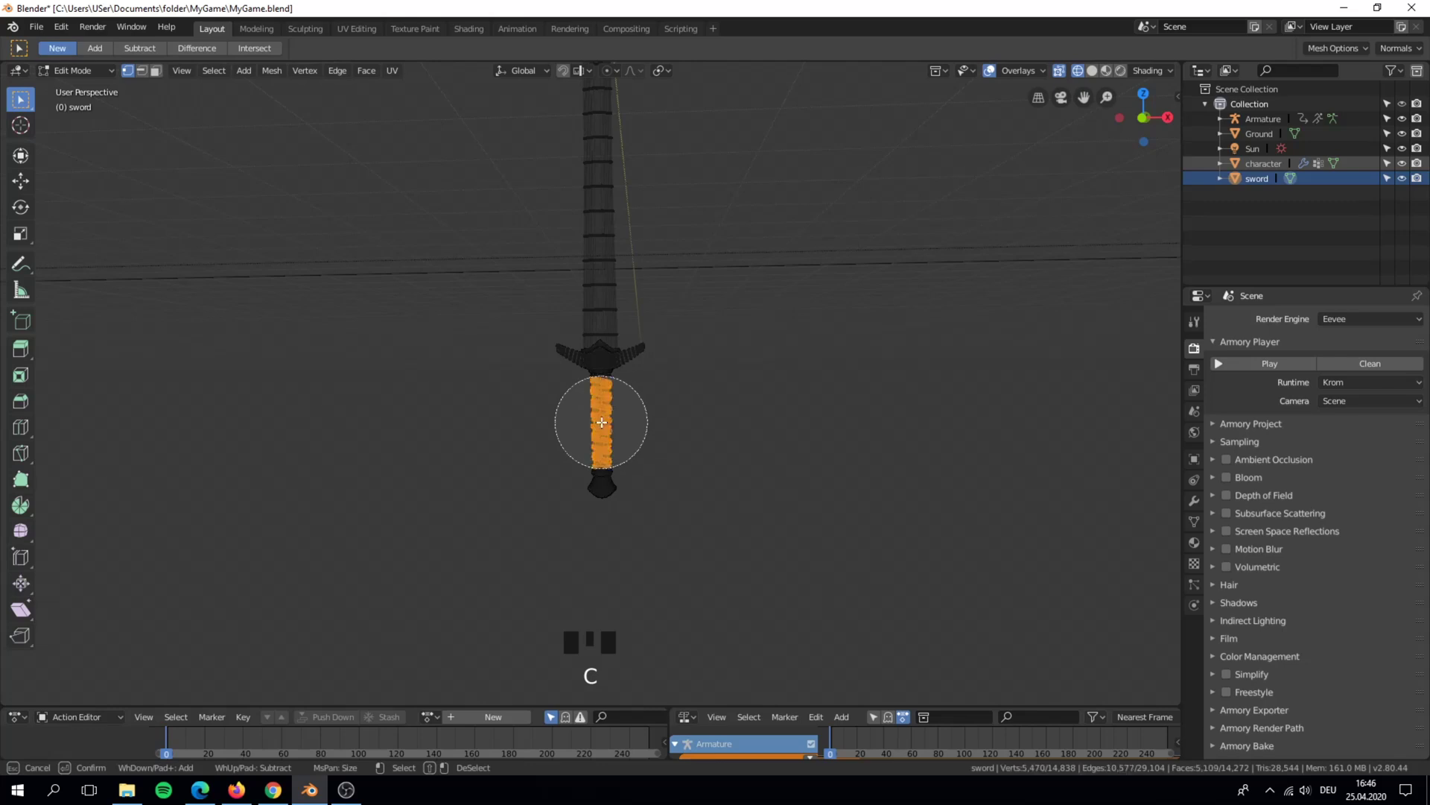
Place the 3D cursor at the sword's grip vertices and set the sword's origin there
{"action": "key", "text": "Tab"}
{"action": "key", "text": "Tab"}
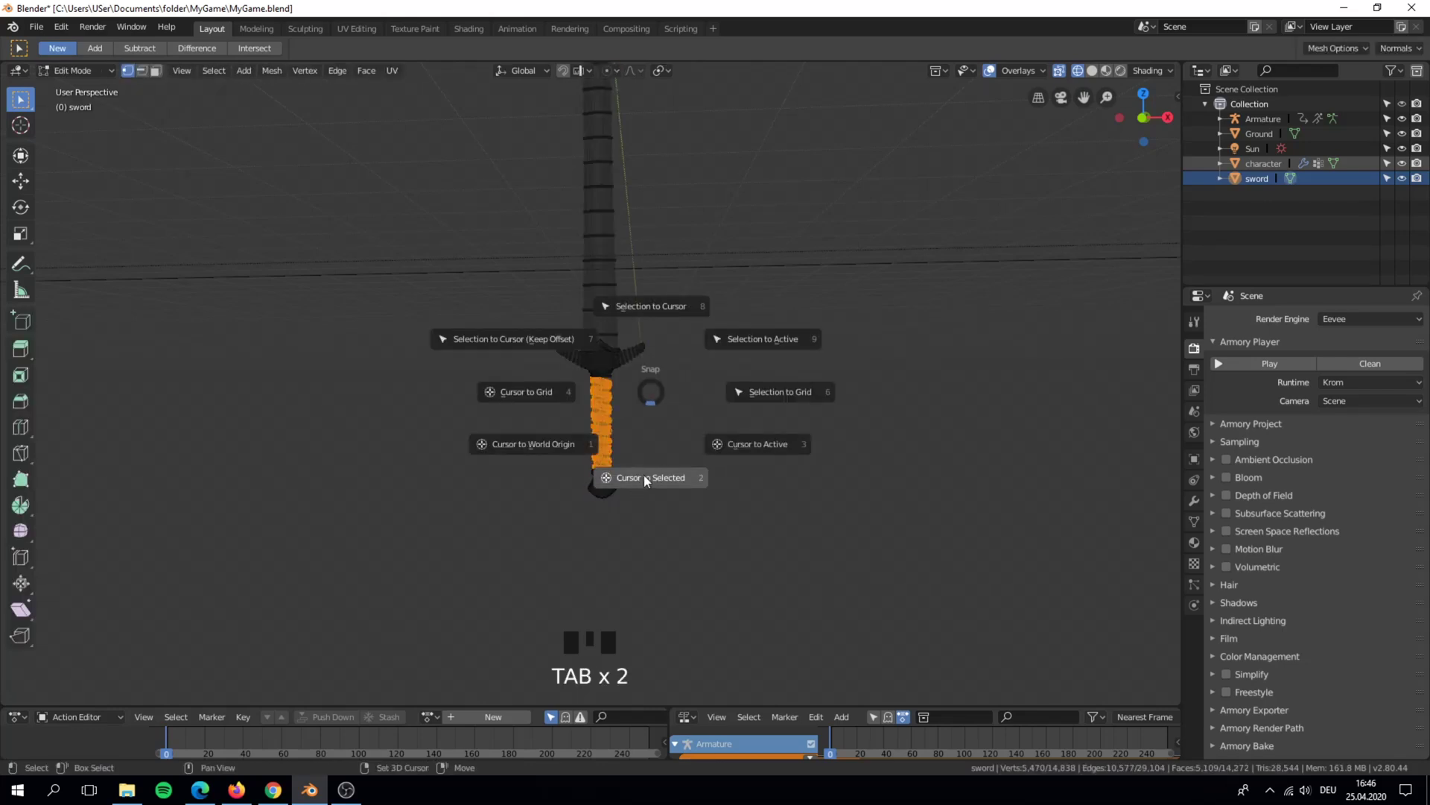
{"action": "key", "text": "shift+s"}
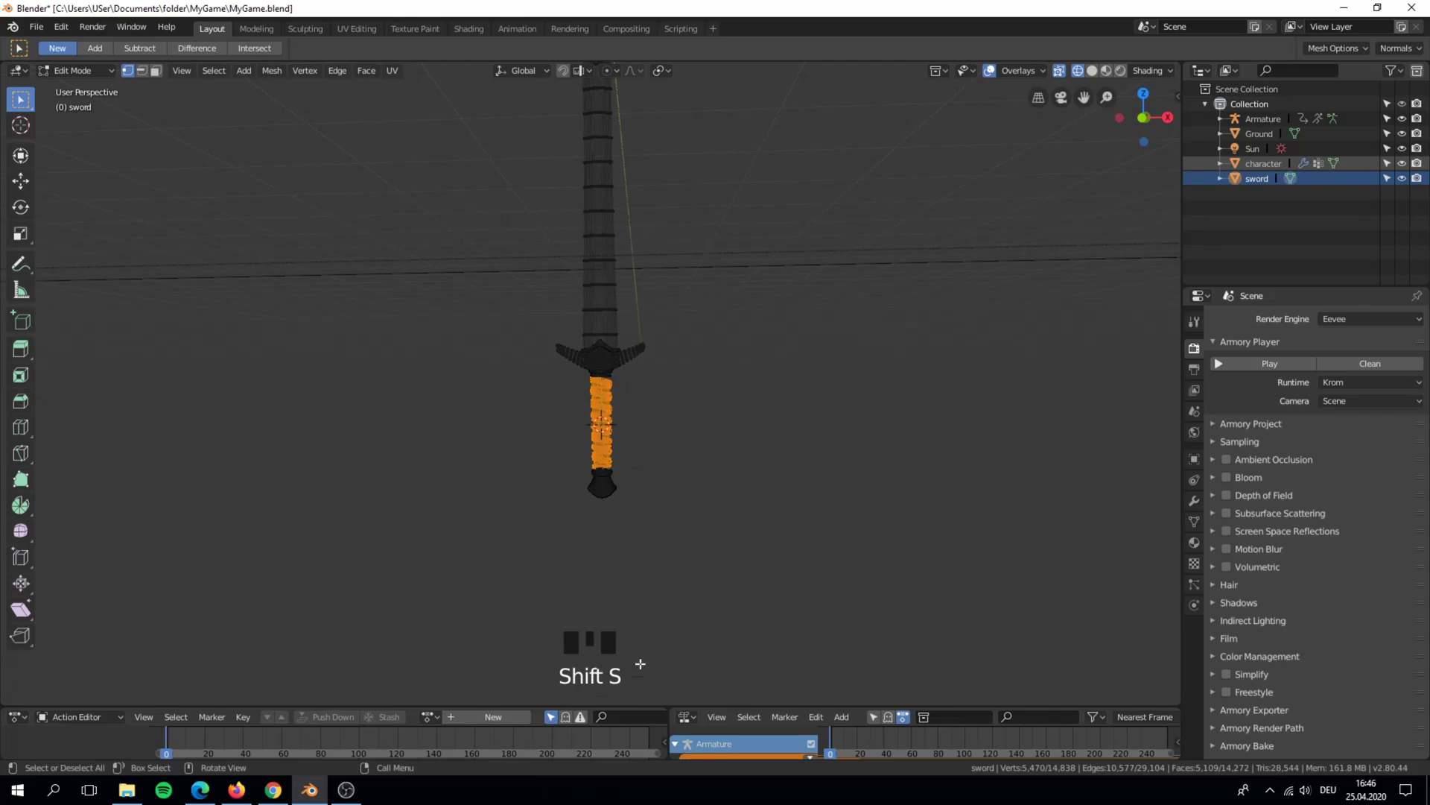
{"action": "key", "text": "shift+s"}
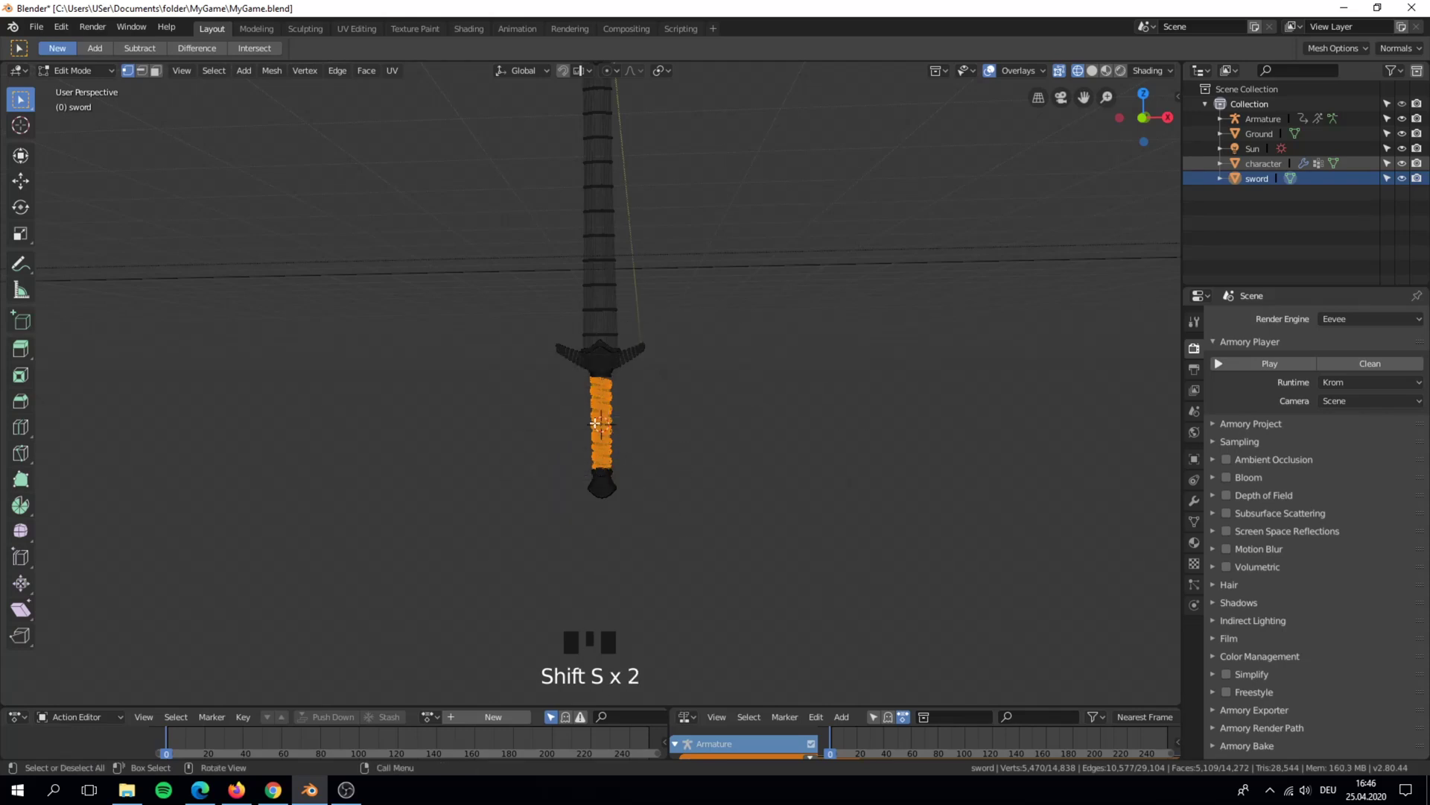
{"action": "key", "text": "Tab"}
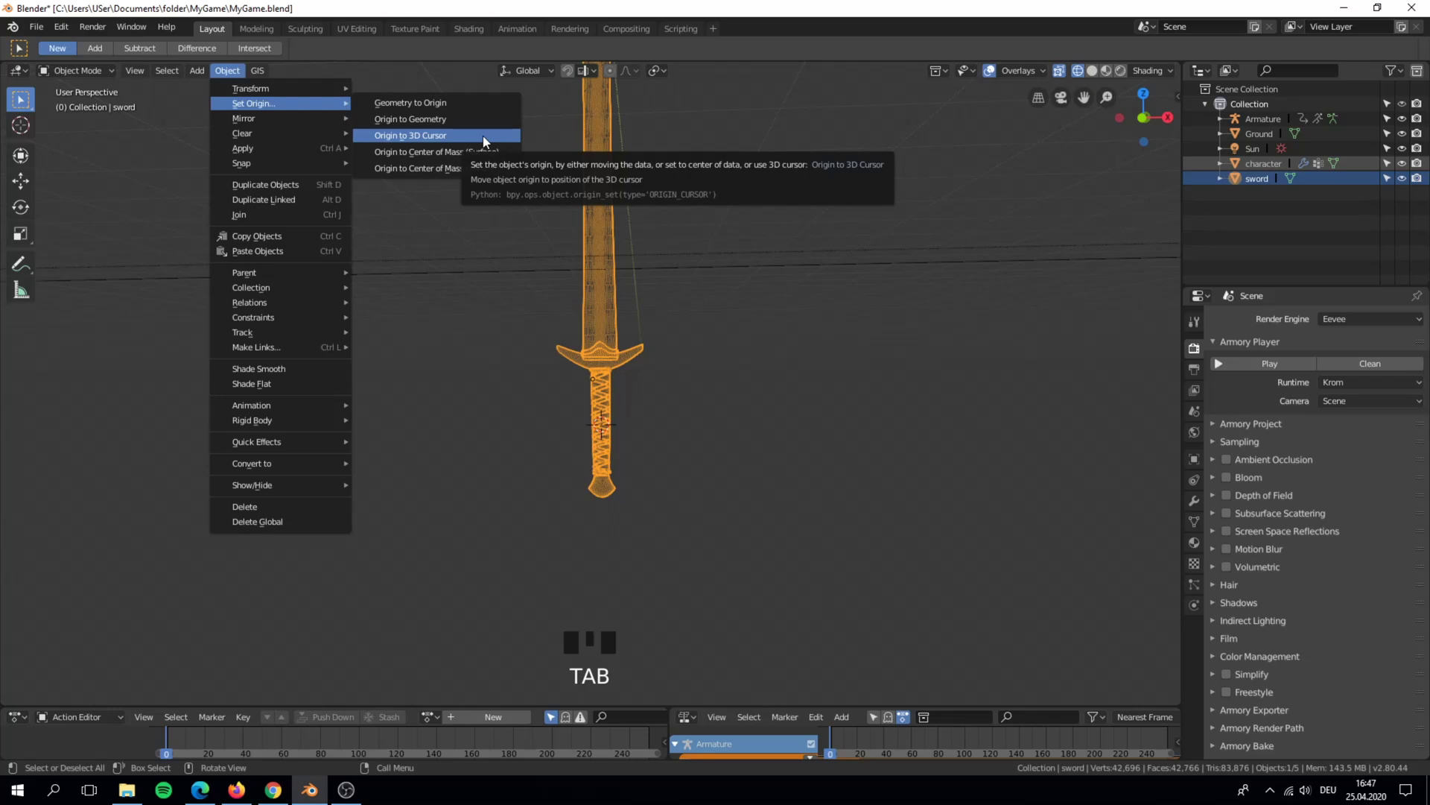
{"action": "key", "text": "z"}
Trackball-rotate the sword into its new orientation and confirm it
{"action": "middle_click", "coordinate": [777, 275]}
{"action": "key", "text": "r"}
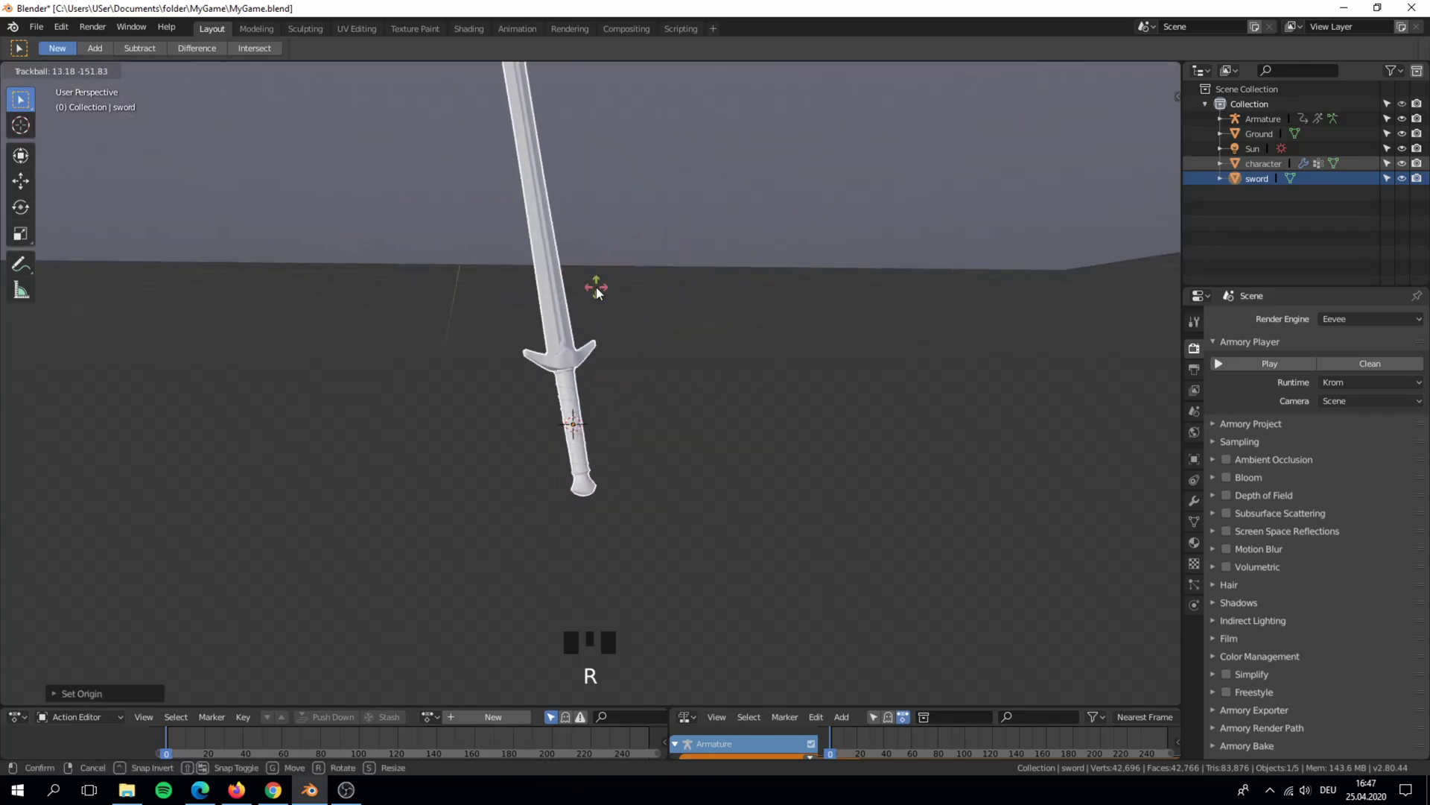
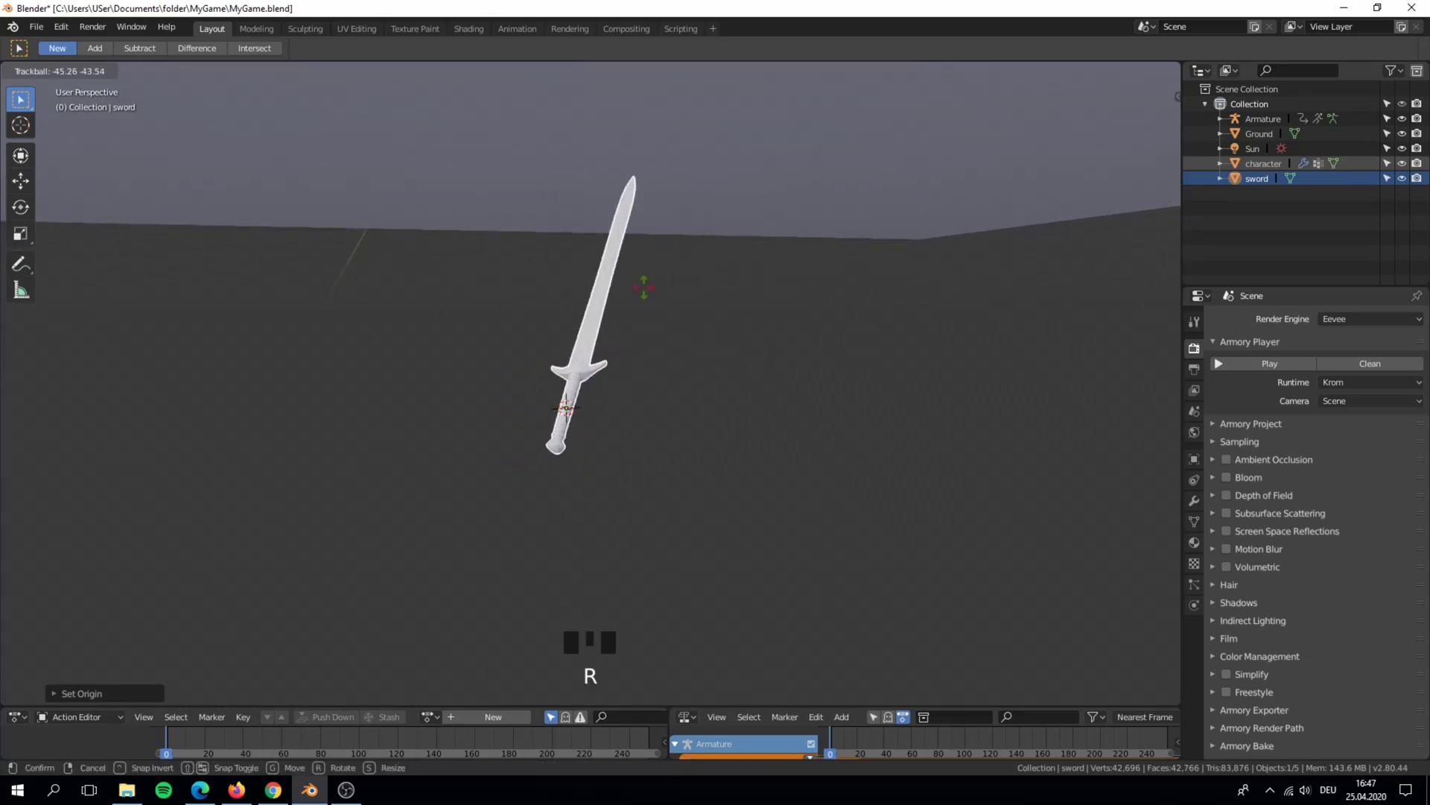
{"action": "scroll", "scroll_direction": "down", "scroll_amount": 3}
{"action": "key", "text": "r"}
{"action": "key", "text": "alt+r"}
{"action": "scroll", "scroll_direction": "up", "scroll_amount": 3}
Navigate the view to the character's right hand and select the armature
{"action": "left_click_drag", "start_coordinate": [672, 369], "coordinate": [683, 365]}
{"action": "scroll", "scroll_direction": "down", "scroll_amount": 3}
{"action": "left_click_drag", "start_coordinate": [664, 363], "coordinate": [630, 410]}
{"action": "scroll", "scroll_direction": "down", "scroll_amount": 3}
{"action": "scroll", "scroll_direction": "down", "scroll_amount": 3}
{"action": "scroll", "scroll_direction": "down", "scroll_amount": 3}
{"action": "left_click_drag", "start_coordinate": [656, 307], "coordinate": [672, 299]}
{"action": "scroll", "scroll_direction": "up", "scroll_amount": 3}
{"action": "key", "text": "g"}
{"action": "left_click_drag", "start_coordinate": [657, 238], "coordinate": [574, 239]}
{"action": "left_click", "coordinate": [574, 239]}
{"action": "left_click", "coordinate": [573, 240]}
{"action": "scroll", "scroll_direction": "up", "scroll_amount": 3}
{"action": "left_click_drag", "start_coordinate": [590, 228], "coordinate": [592, 419]}
{"action": "scroll", "scroll_direction": "up", "scroll_amount": 3}
{"action": "left_click_drag", "start_coordinate": [552, 343], "coordinate": [516, 269]}
Place the 3D cursor precisely on the character's right hand
{"action": "right_click", "coordinate": [515, 269]}
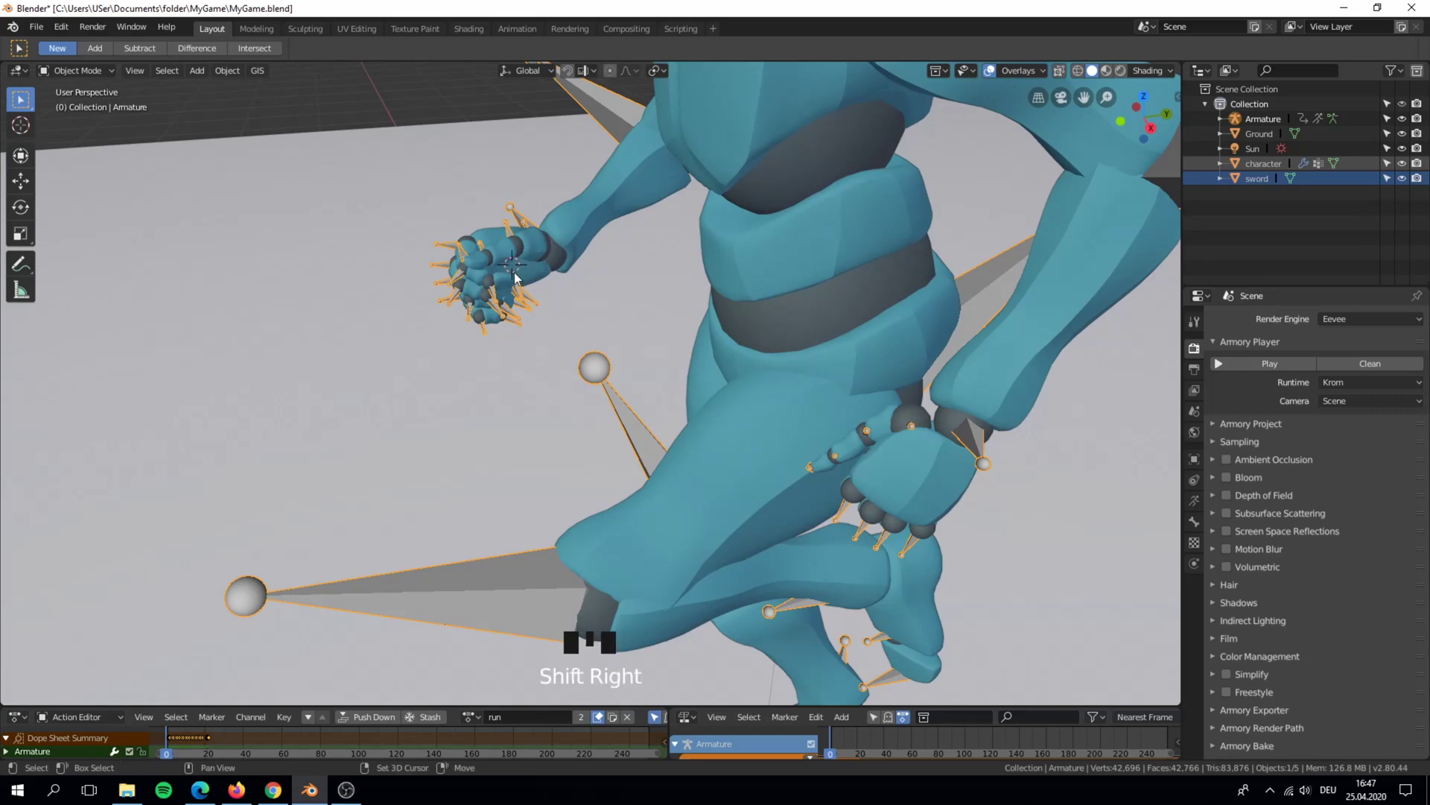
{"action": "right_click", "coordinate": [523, 275]}
{"action": "right_click", "coordinate": [517, 273]}
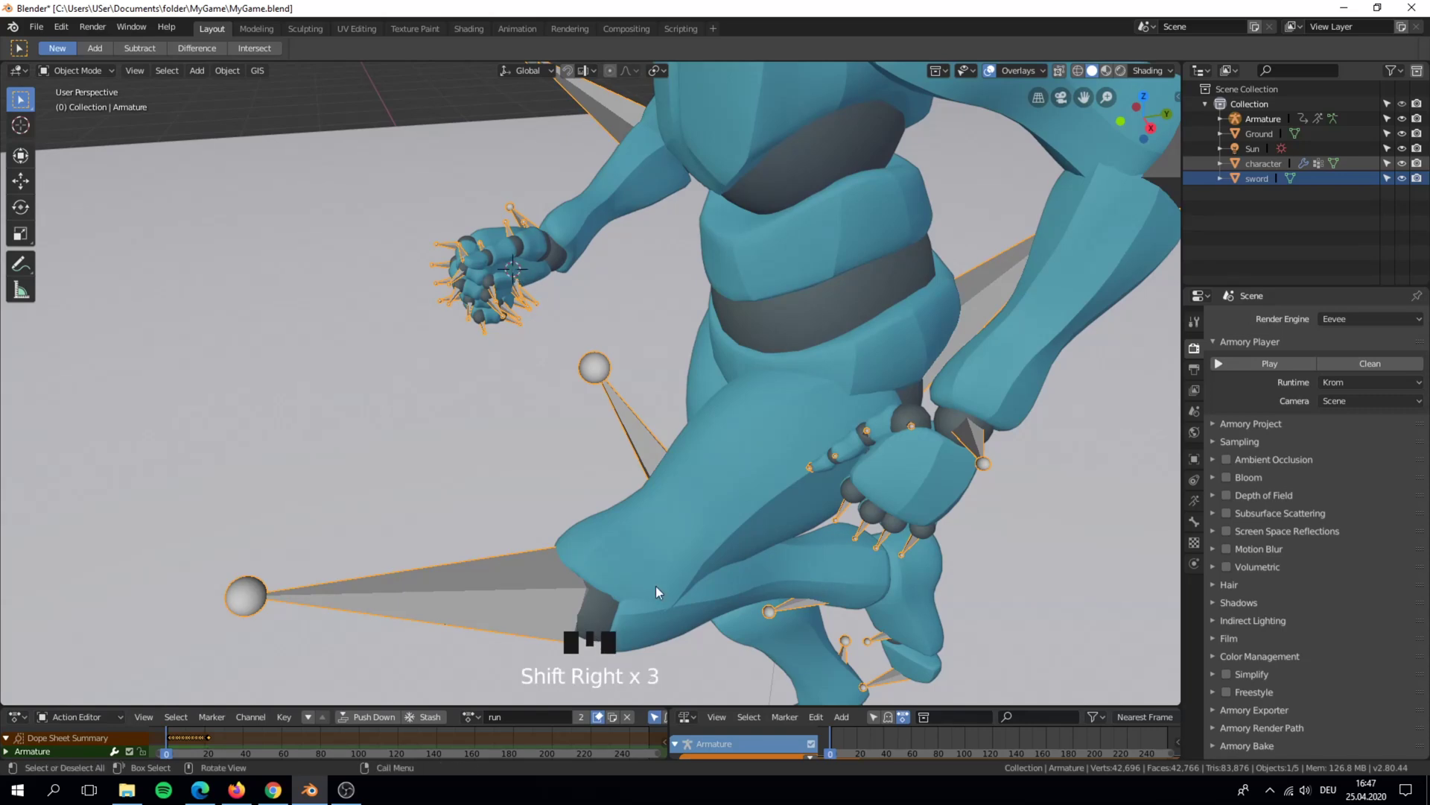
{"action": "left_click_drag", "start_coordinate": [591, 319], "coordinate": [551, 378]}
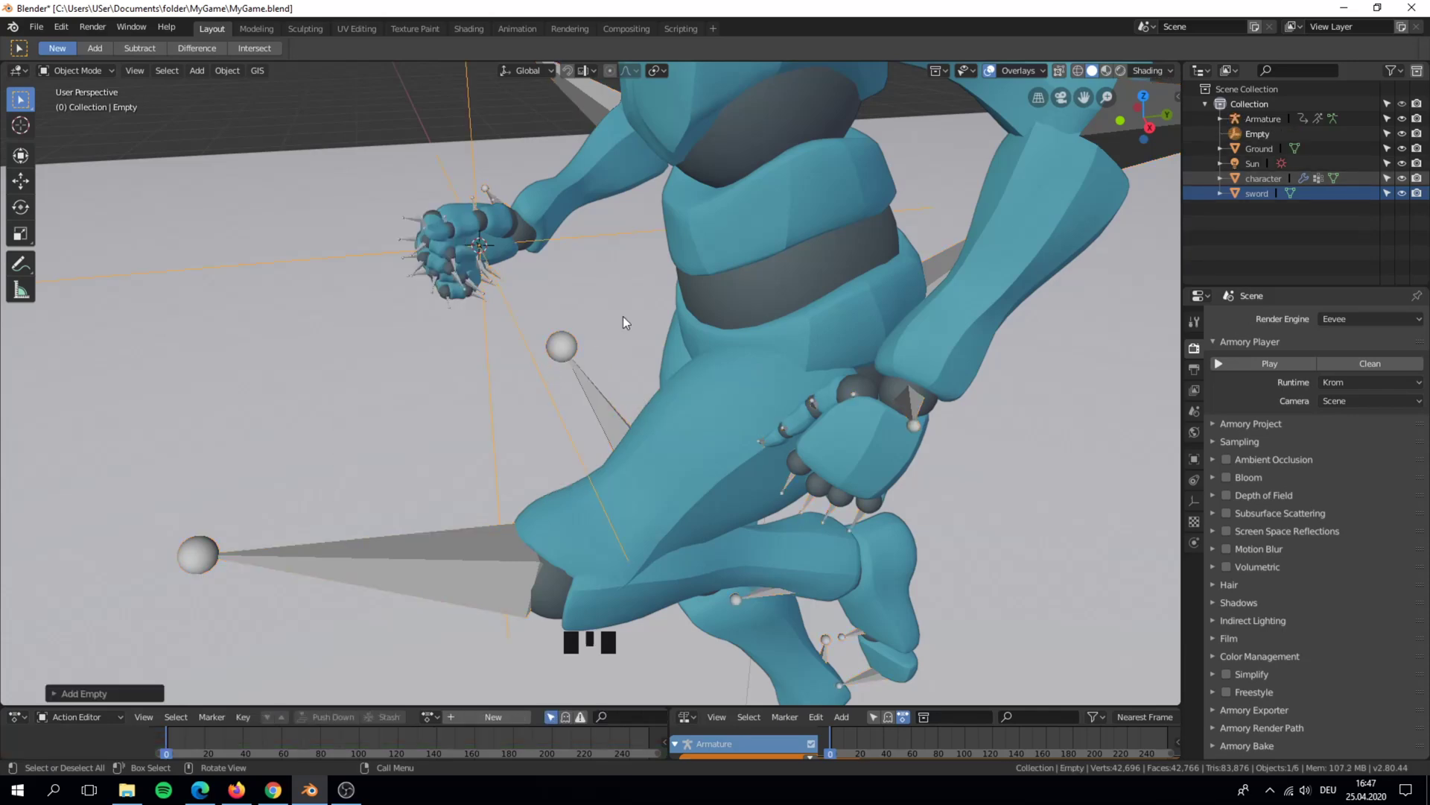
{"action": "middle_click", "coordinate": [702, 276]}
{"action": "scroll", "scroll_direction": "down", "scroll_amount": 3}
{"action": "left_click_drag", "start_coordinate": [751, 287], "coordinate": [722, 251]}
{"action": "key", "text": "KP_Decimal"}
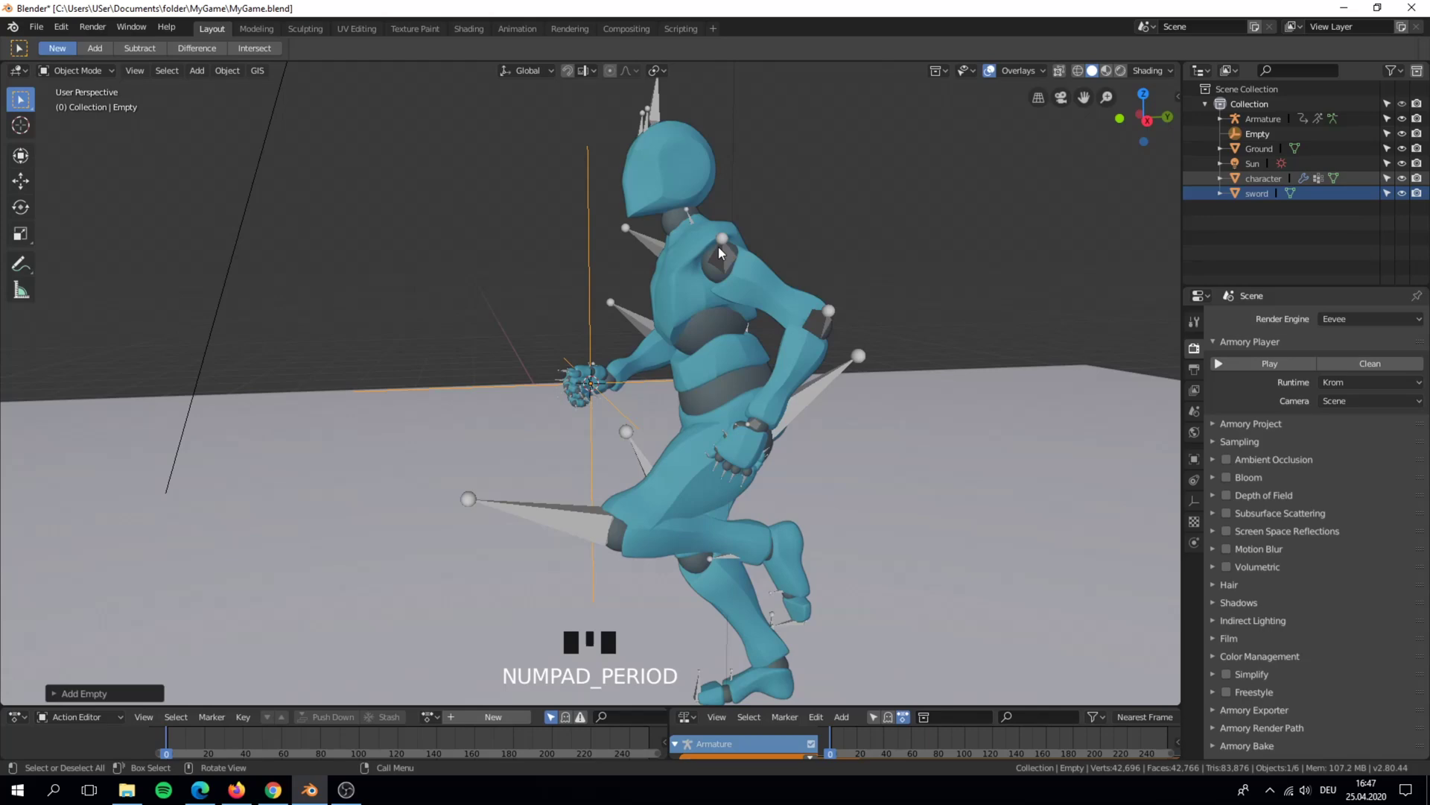
{"action": "scroll", "scroll_direction": "up", "scroll_amount": 3}
{"action": "left_click_drag", "start_coordinate": [728, 251], "coordinate": [776, 306]}
{"action": "scroll", "scroll_direction": "up", "scroll_amount": 3}
Add an Empty at the cursor and rename it Hand in the Outliner
{"action": "left_click", "coordinate": [24, 183]}
{"action": "left_click_drag", "start_coordinate": [634, 420], "coordinate": [636, 367]}
{"action": "left_click_drag", "start_coordinate": [635, 367], "coordinate": [1260, 139]}
{"action": "left_click_drag", "start_coordinate": [1260, 140], "coordinate": [696, 323]}
{"action": "left_click_drag", "start_coordinate": [696, 323], "coordinate": [814, 370]}
Select the character's Armature in the viewport
{"action": "scroll", "scroll_direction": "down", "scroll_amount": 3}
{"action": "left_click_drag", "start_coordinate": [631, 328], "coordinate": [482, 209]}
{"action": "left_click", "coordinate": [482, 209]}
{"action": "left_click", "coordinate": [481, 200]}
{"action": "left_click", "coordinate": [479, 207]}
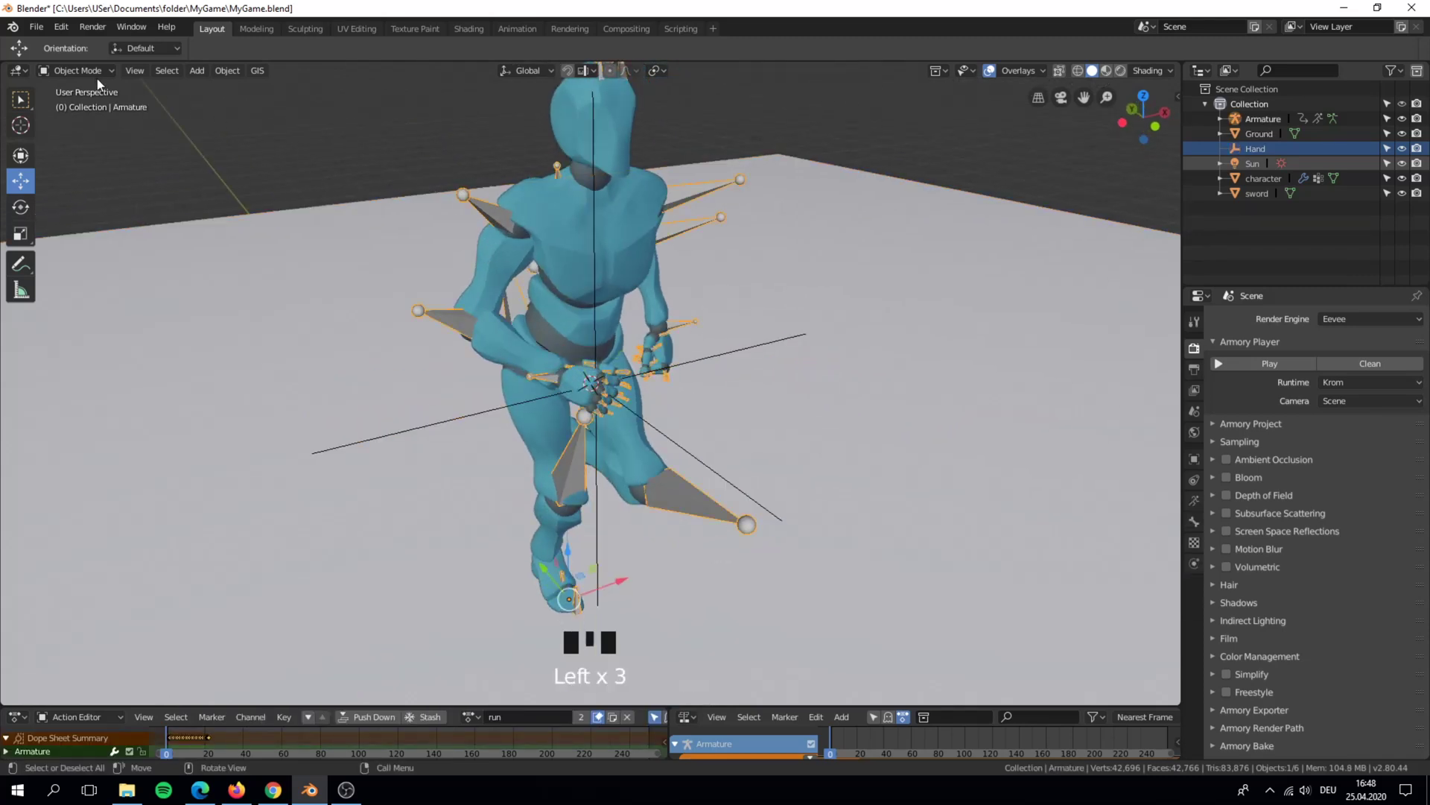
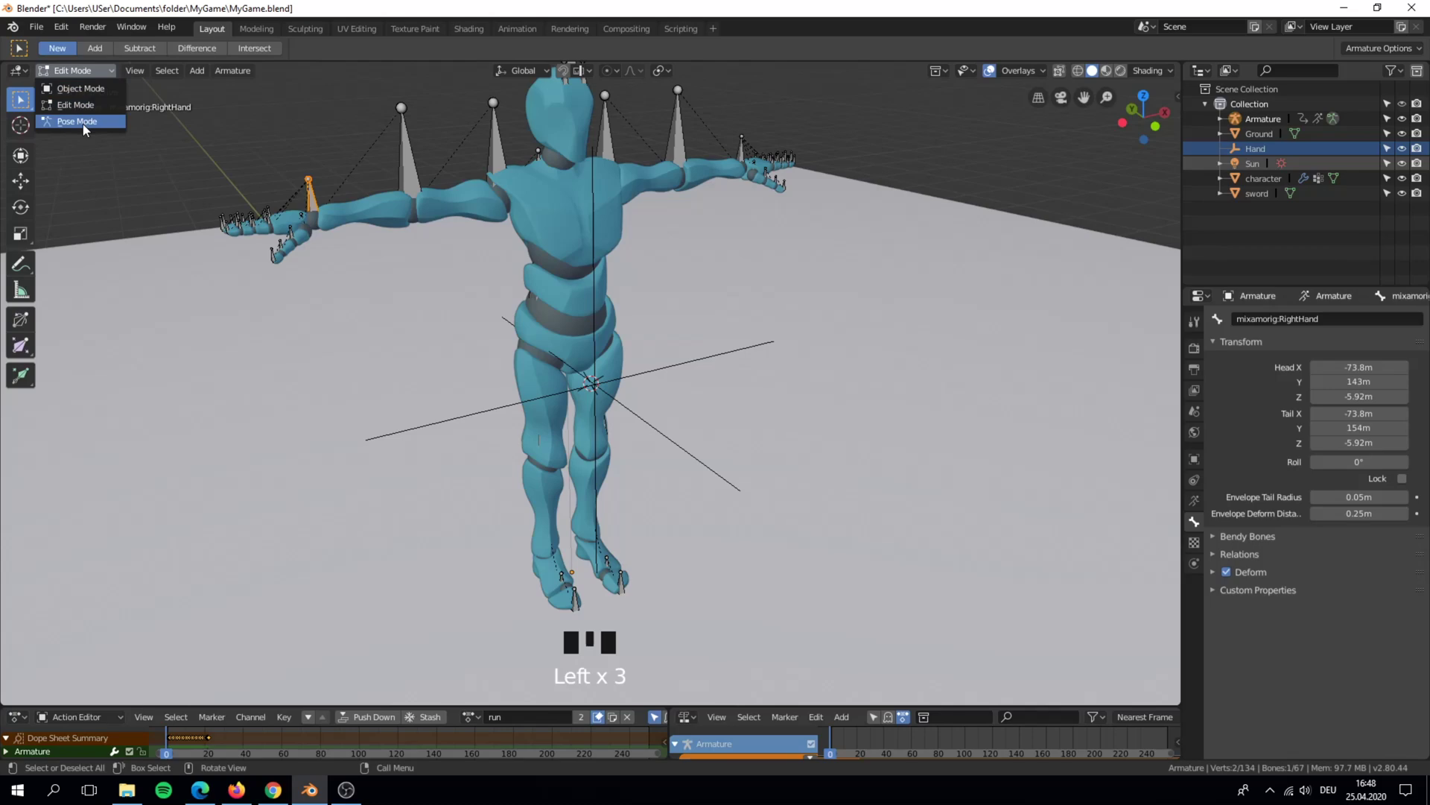
In Pose Mode move the right-hand bone to confirm it is mixamorig:RightHand, then leave Pose Mode
{"action": "left_click", "coordinate": [108, 146]}
{"action": "scroll", "scroll_direction": "up", "scroll_amount": 3}
{"action": "middle_click", "coordinate": [711, 335]}
{"action": "key", "text": "g"}
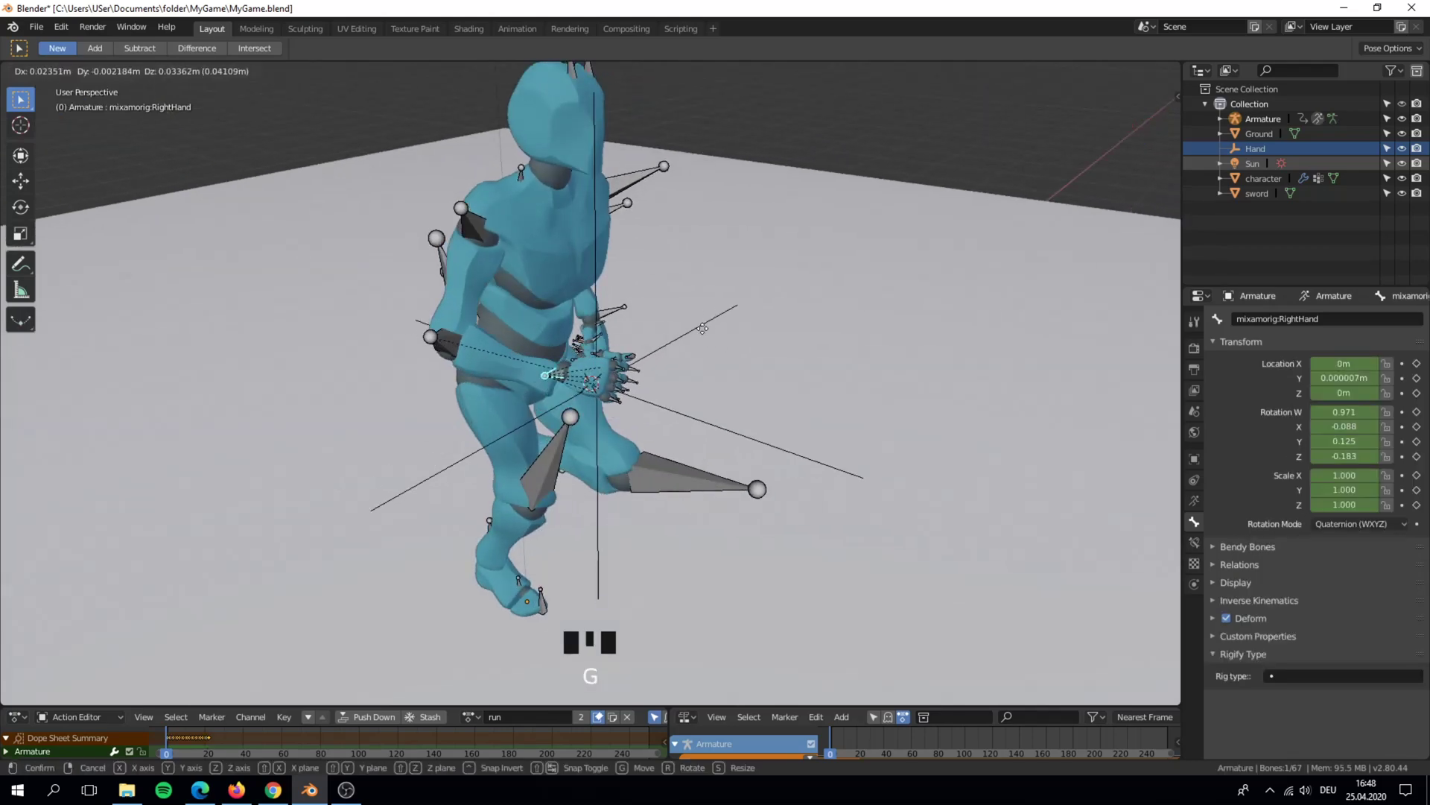
{"action": "scroll", "scroll_direction": "up", "scroll_amount": 3}
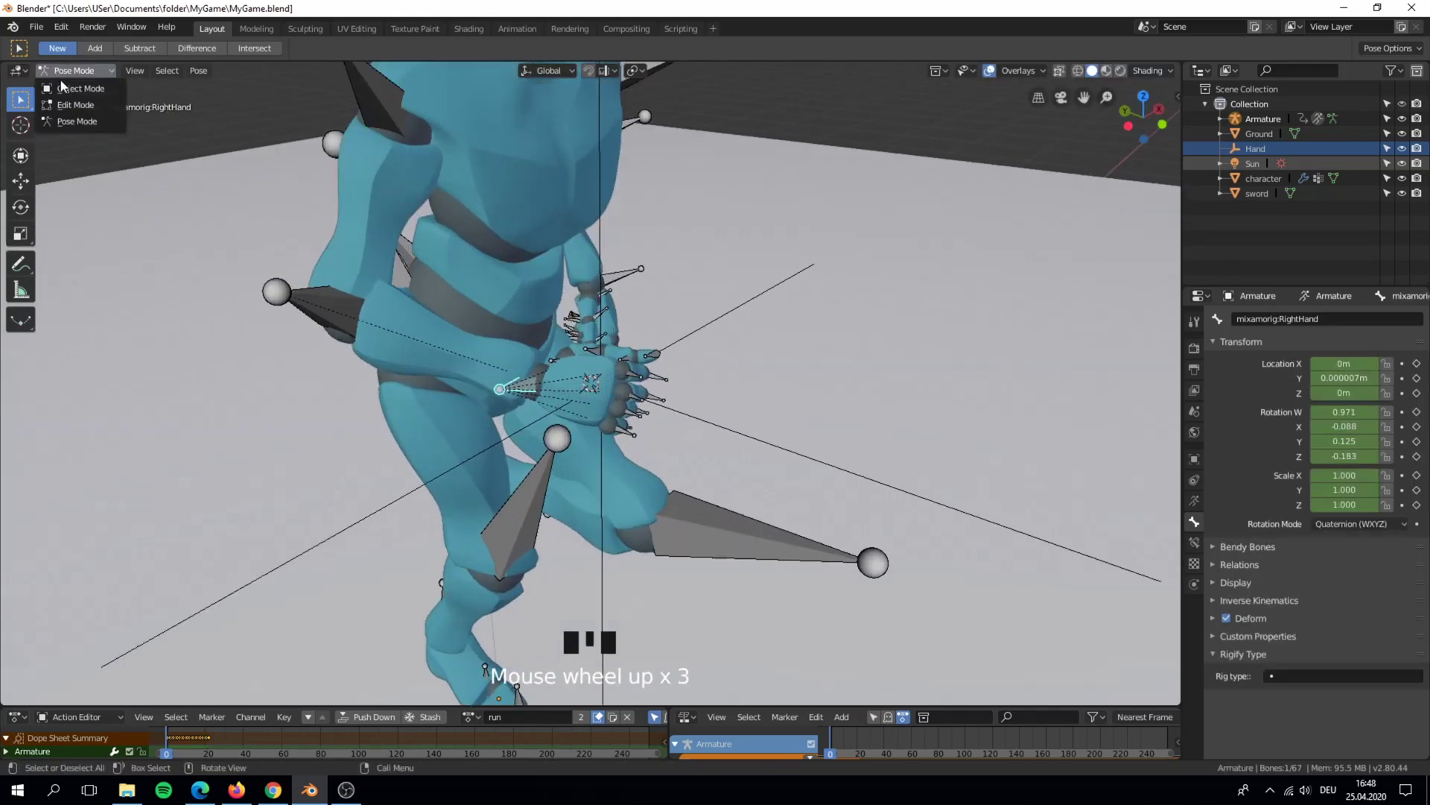
{"action": "left_click", "coordinate": [67, 89]}
Select the Hand empty again for snapping
{"action": "left_click_drag", "start_coordinate": [776, 345], "coordinate": [474, 354]}
{"action": "left_click", "coordinate": [475, 354]}
{"action": "left_click", "coordinate": [584, 192]}
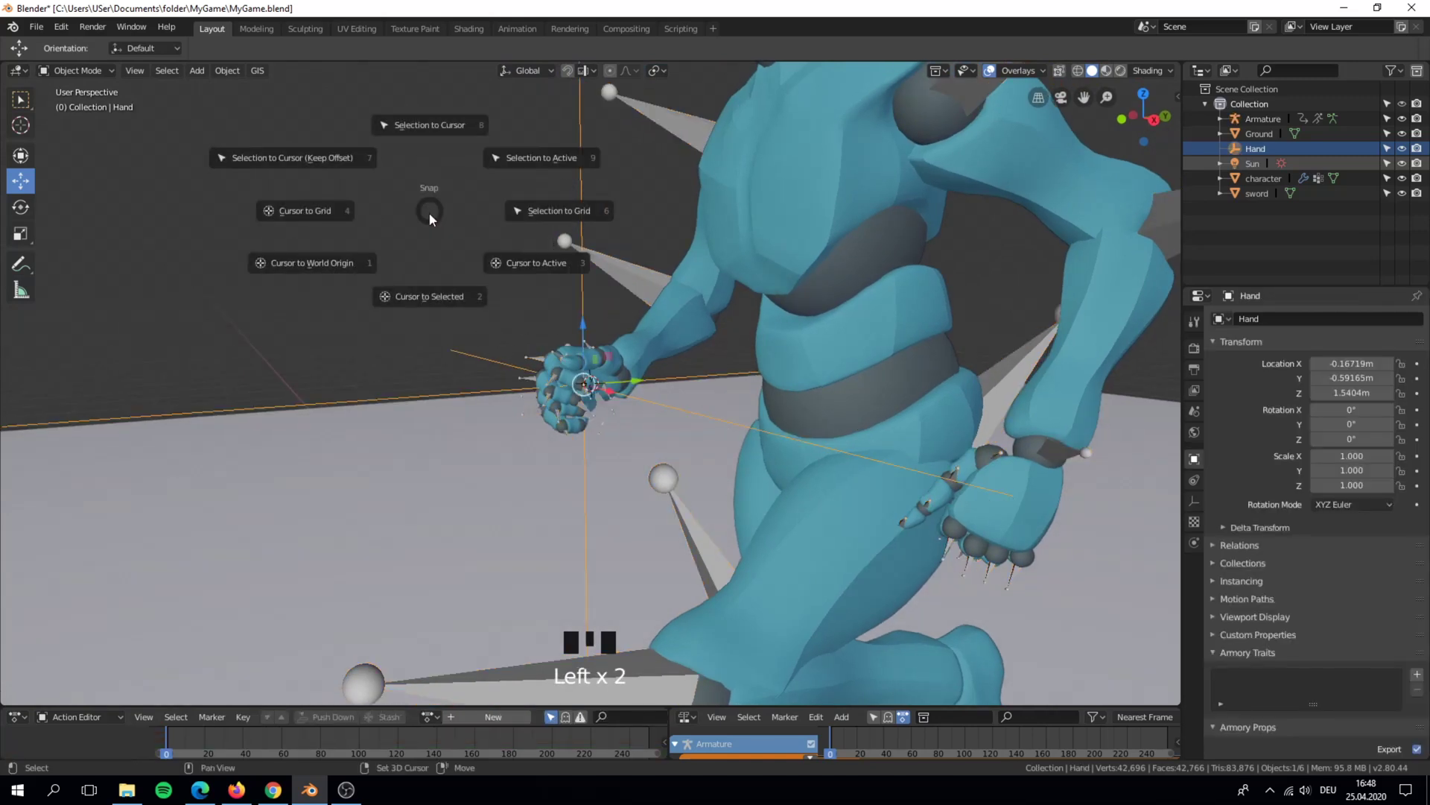
Snap Hand to the cursor and parent it to Armature bone mixamorig:RightHand
{"action": "key", "text": "shift+s"}
{"action": "key", "text": "shift+s"}
{"action": "left_click_drag", "start_coordinate": [512, 339], "coordinate": [1263, 153]}
{"action": "left_click", "coordinate": [1263, 153]}
{"action": "left_click_drag", "start_coordinate": [1344, 406], "coordinate": [1223, 478]}
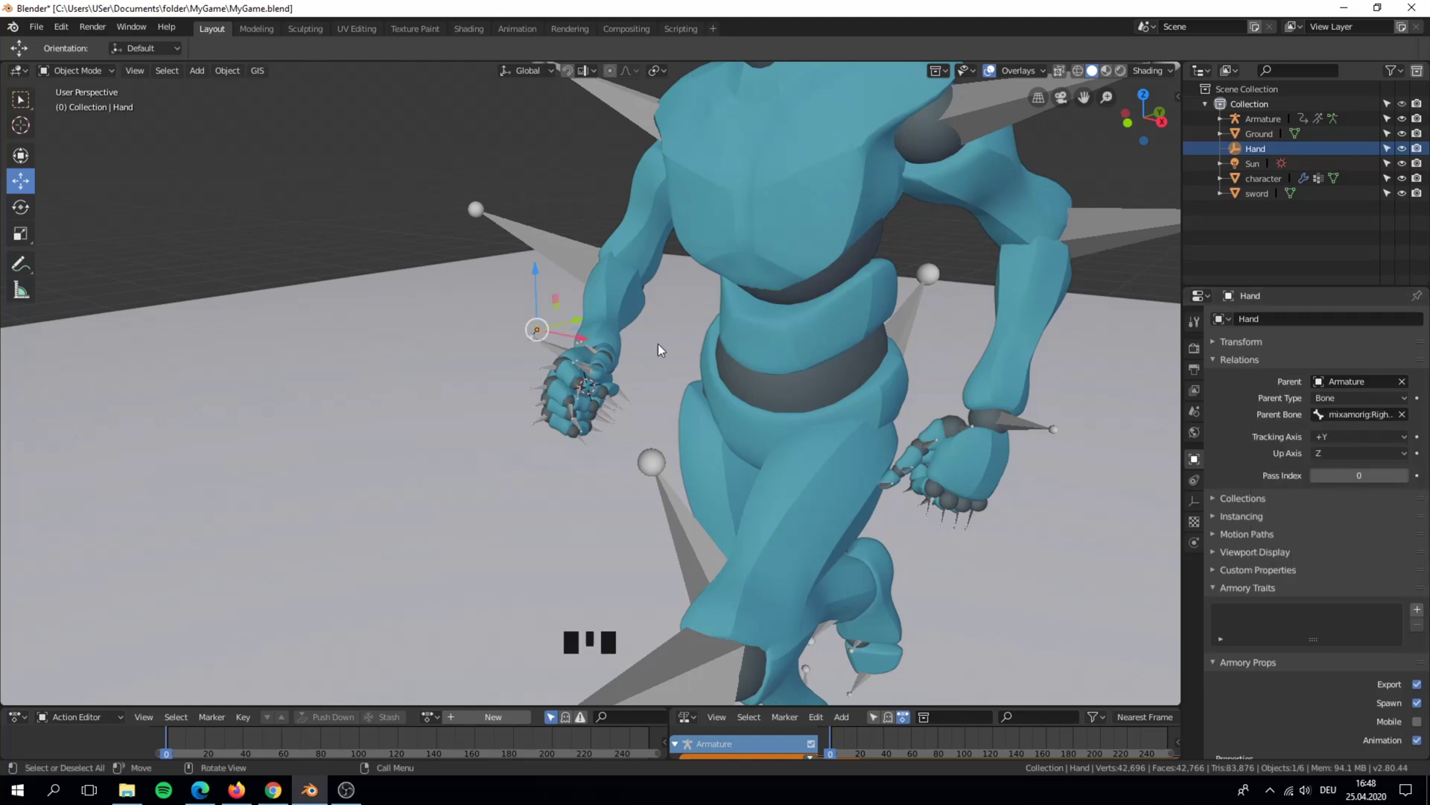
{"action": "scroll", "scroll_direction": "down", "scroll_amount": 3}
{"action": "scroll", "scroll_direction": "up", "scroll_amount": 3}
{"action": "left_click_drag", "start_coordinate": [599, 332], "coordinate": [572, 238]}
{"action": "key", "text": "shift+s"}
{"action": "scroll", "scroll_direction": "up", "scroll_amount": 3}
{"action": "left_click_drag", "start_coordinate": [640, 388], "coordinate": [598, 397]}
{"action": "scroll", "scroll_direction": "down", "scroll_amount": 3}
{"action": "key", "text": "s"}
{"action": "key", "text": "s"}
{"action": "scroll", "scroll_direction": "down", "scroll_amount": 3}
{"action": "left_click_drag", "start_coordinate": [782, 424], "coordinate": [175, 742]}
{"action": "left_click_drag", "start_coordinate": [175, 743], "coordinate": [176, 740]}
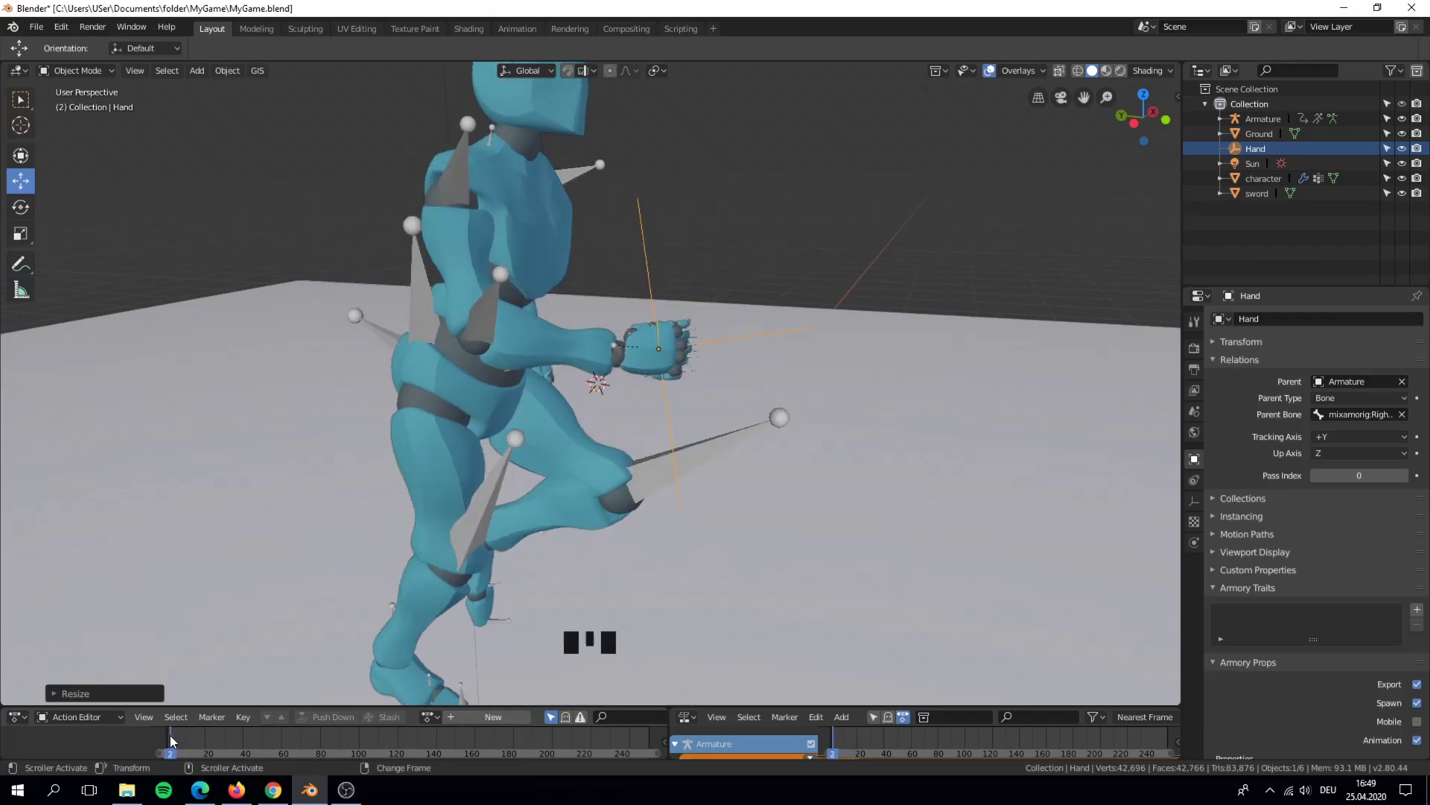
{"action": "key", "text": "Left"}
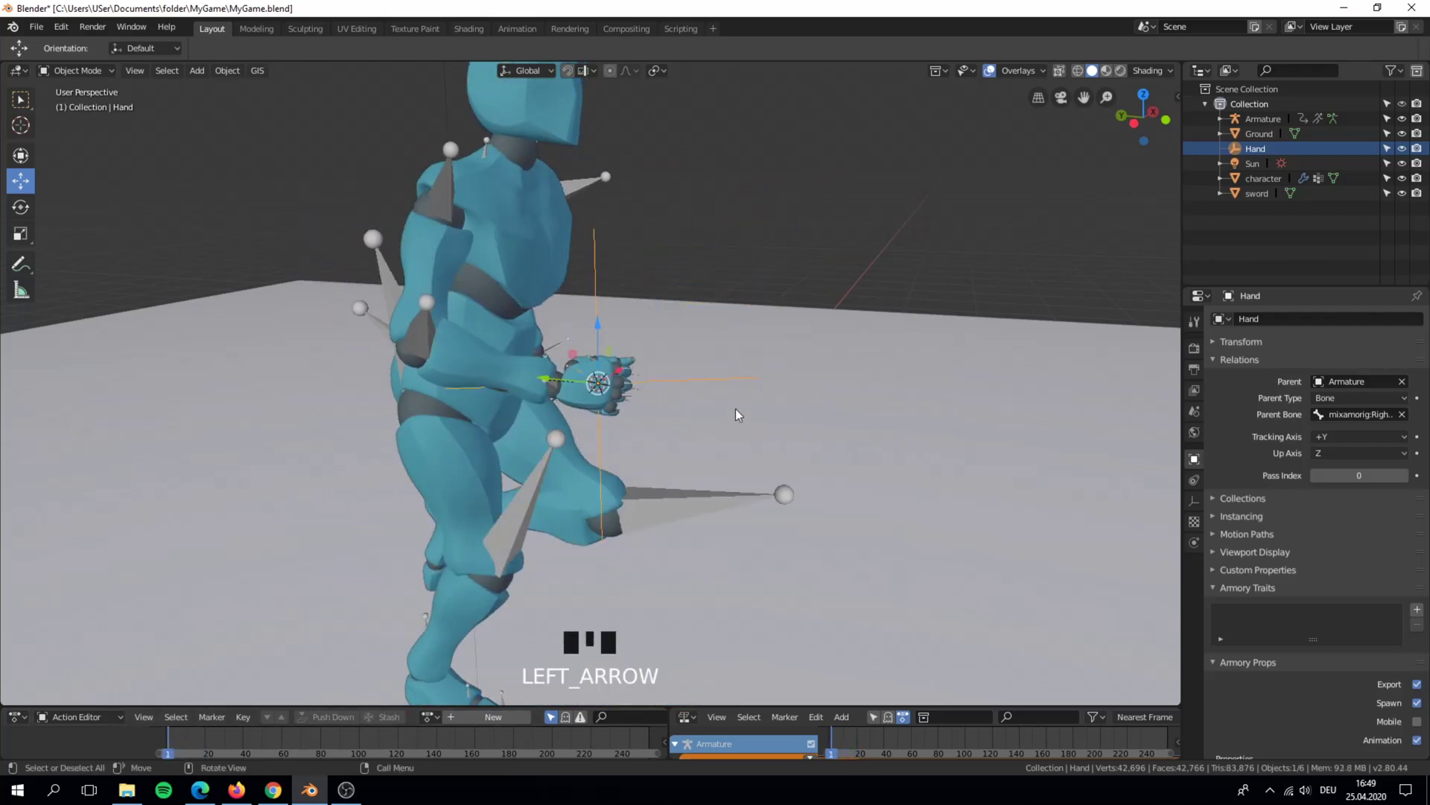
{"action": "scroll", "scroll_direction": "up", "scroll_amount": 3}
{"action": "left_click_drag", "start_coordinate": [770, 373], "coordinate": [637, 396]}
{"action": "key", "text": "s"}
Split the viewport and switch one area to the Logic Node Editor
{"action": "scroll", "scroll_direction": "down", "scroll_amount": 3}
{"action": "scroll", "scroll_direction": "down", "scroll_amount": 3}
{"action": "left_click_drag", "start_coordinate": [751, 372], "coordinate": [863, 412]}
{"action": "scroll", "scroll_direction": "up", "scroll_amount": 3}
{"action": "left_click_drag", "start_coordinate": [798, 371], "coordinate": [822, 369]}
{"action": "scroll", "scroll_direction": "down", "scroll_amount": 3}
{"action": "scroll", "scroll_direction": "down", "scroll_amount": 3}
{"action": "scroll", "scroll_direction": "down", "scroll_amount": 3}
{"action": "scroll", "scroll_direction": "down", "scroll_amount": 3}
{"action": "scroll", "scroll_direction": "down", "scroll_amount": 3}
Create the node tree 'attach to hand' and add it as a Nodes trait on the sword
{"action": "left_click_drag", "start_coordinate": [1260, 198], "coordinate": [908, 451]}
{"action": "scroll", "scroll_direction": "down", "scroll_amount": 3}
{"action": "left_click_drag", "start_coordinate": [891, 432], "coordinate": [1402, 510]}
{"action": "left_click_drag", "start_coordinate": [1403, 511], "coordinate": [832, 79]}
{"action": "key", "text": "t"}
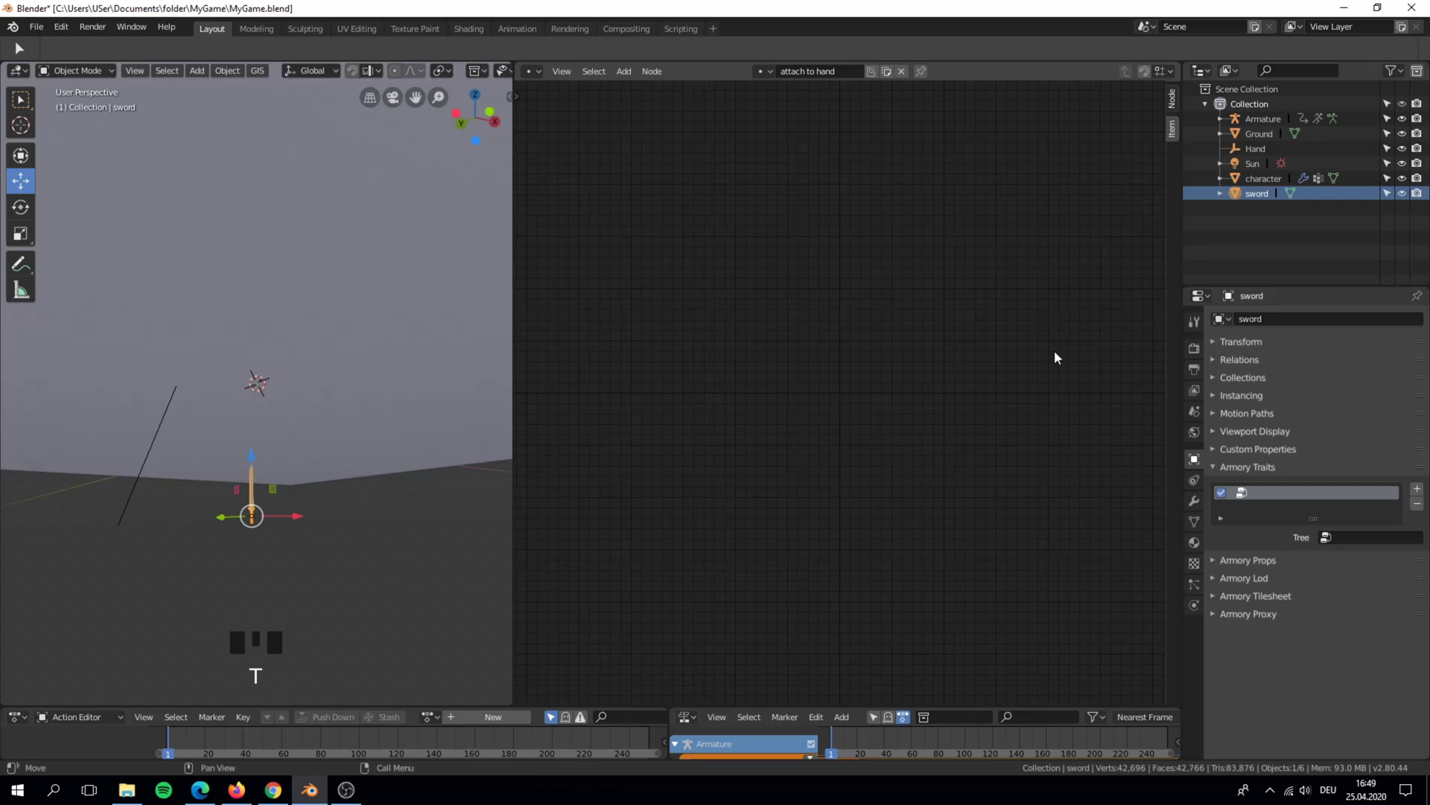
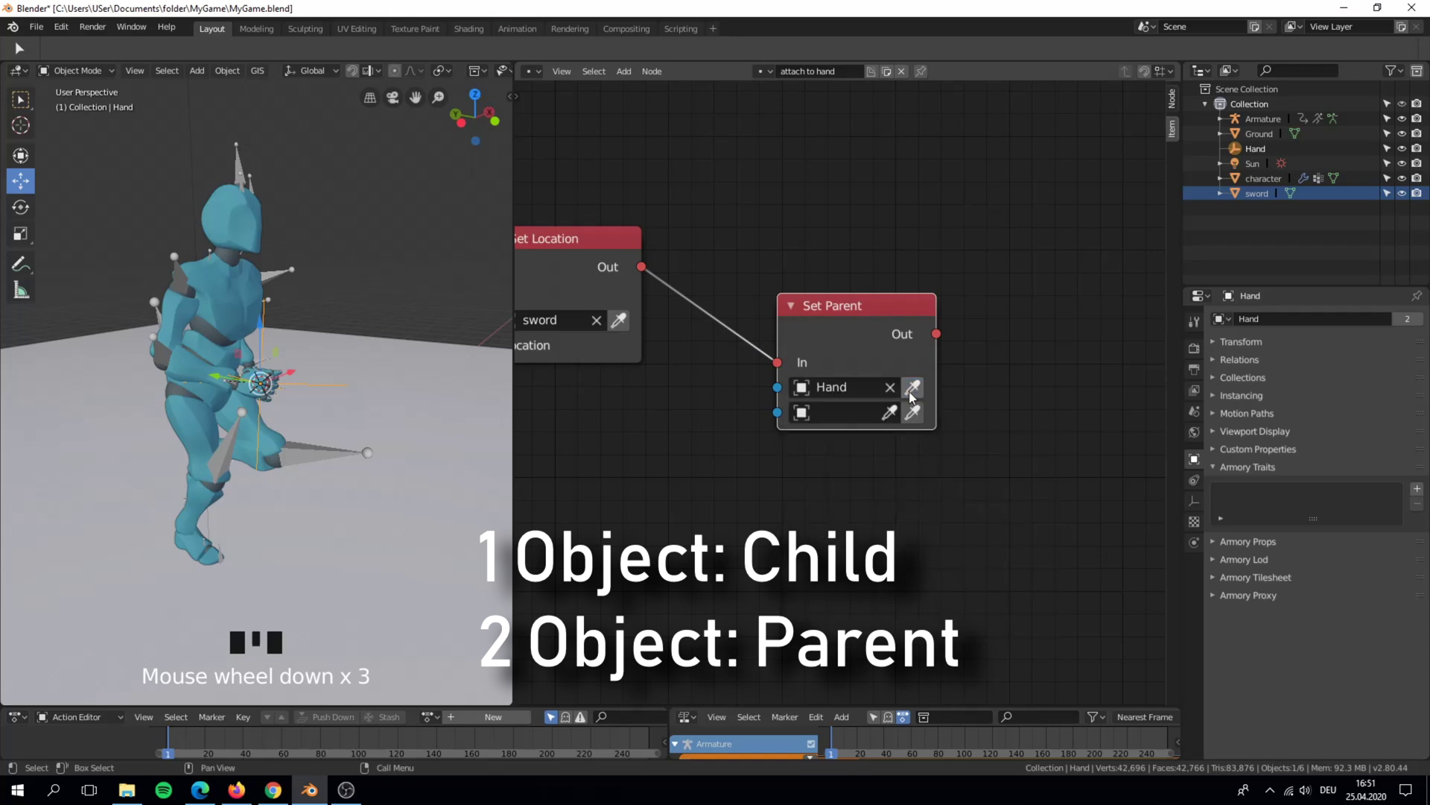
Set the Set Parent node's child object to sword from the object list
{"action": "left_click", "coordinate": [892, 394]}
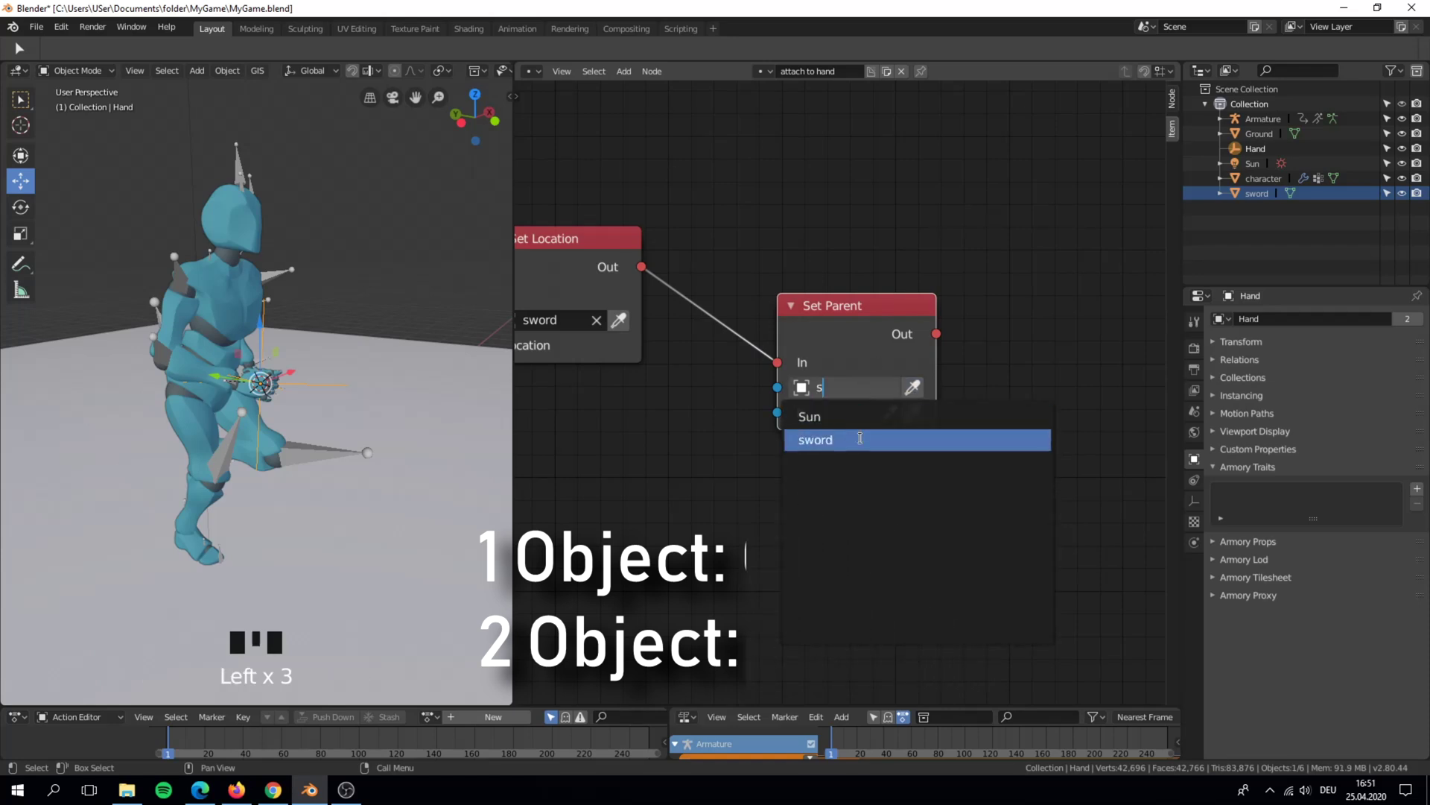
{"action": "left_click_drag", "start_coordinate": [868, 444], "coordinate": [374, 449]}
{"action": "scroll", "scroll_direction": "down", "scroll_amount": 3}
{"action": "left_click_drag", "start_coordinate": [365, 442], "coordinate": [350, 404]}
{"action": "scroll", "scroll_direction": "down", "scroll_amount": 3}
{"action": "left_click", "coordinate": [240, 543]}
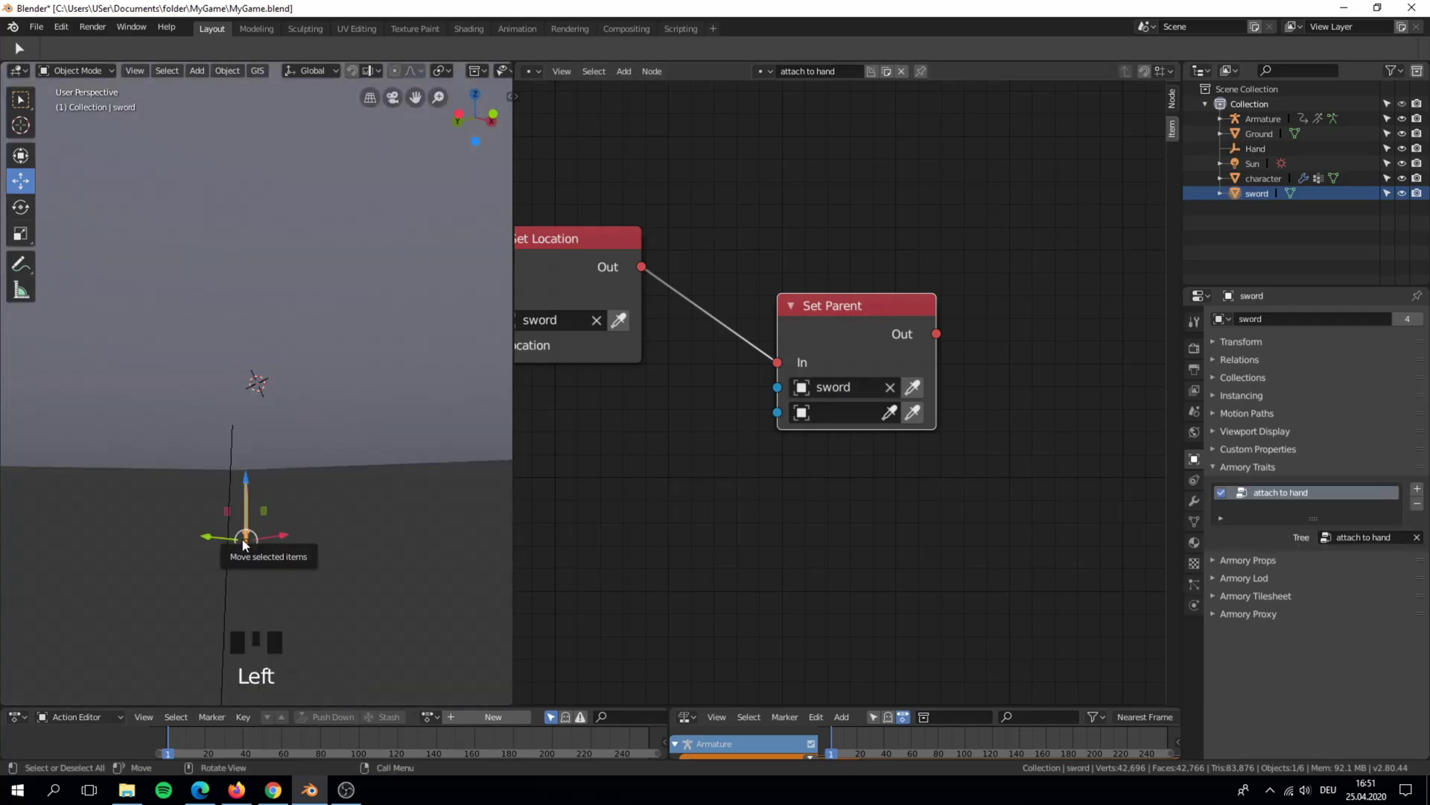
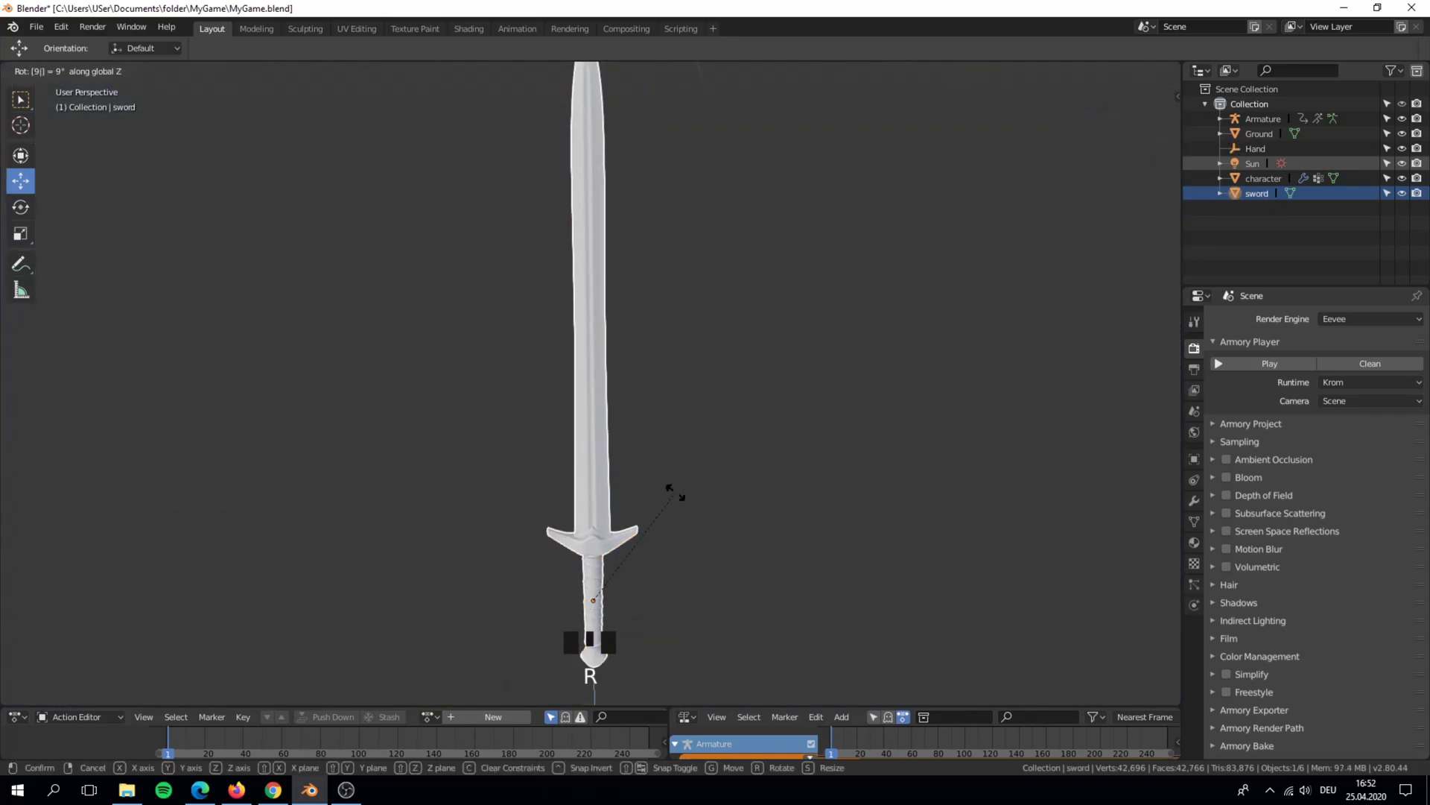
{"action": "scroll", "scroll_direction": "down", "scroll_amount": 3}
{"action": "left_click_drag", "start_coordinate": [543, 433], "coordinate": [719, 429]}
{"action": "scroll", "scroll_direction": "down", "scroll_amount": 3}
{"action": "left_click_drag", "start_coordinate": [684, 390], "coordinate": [660, 141]}
{"action": "left_click", "coordinate": [661, 141]}
{"action": "left_click", "coordinate": [661, 141]}
{"action": "key", "text": "KP_Decimal"}
{"action": "scroll", "scroll_direction": "up", "scroll_amount": 3}
{"action": "left_click_drag", "start_coordinate": [704, 299], "coordinate": [653, 302]}
{"action": "scroll", "scroll_direction": "up", "scroll_amount": 3}
{"action": "left_click", "coordinate": [1227, 372]}
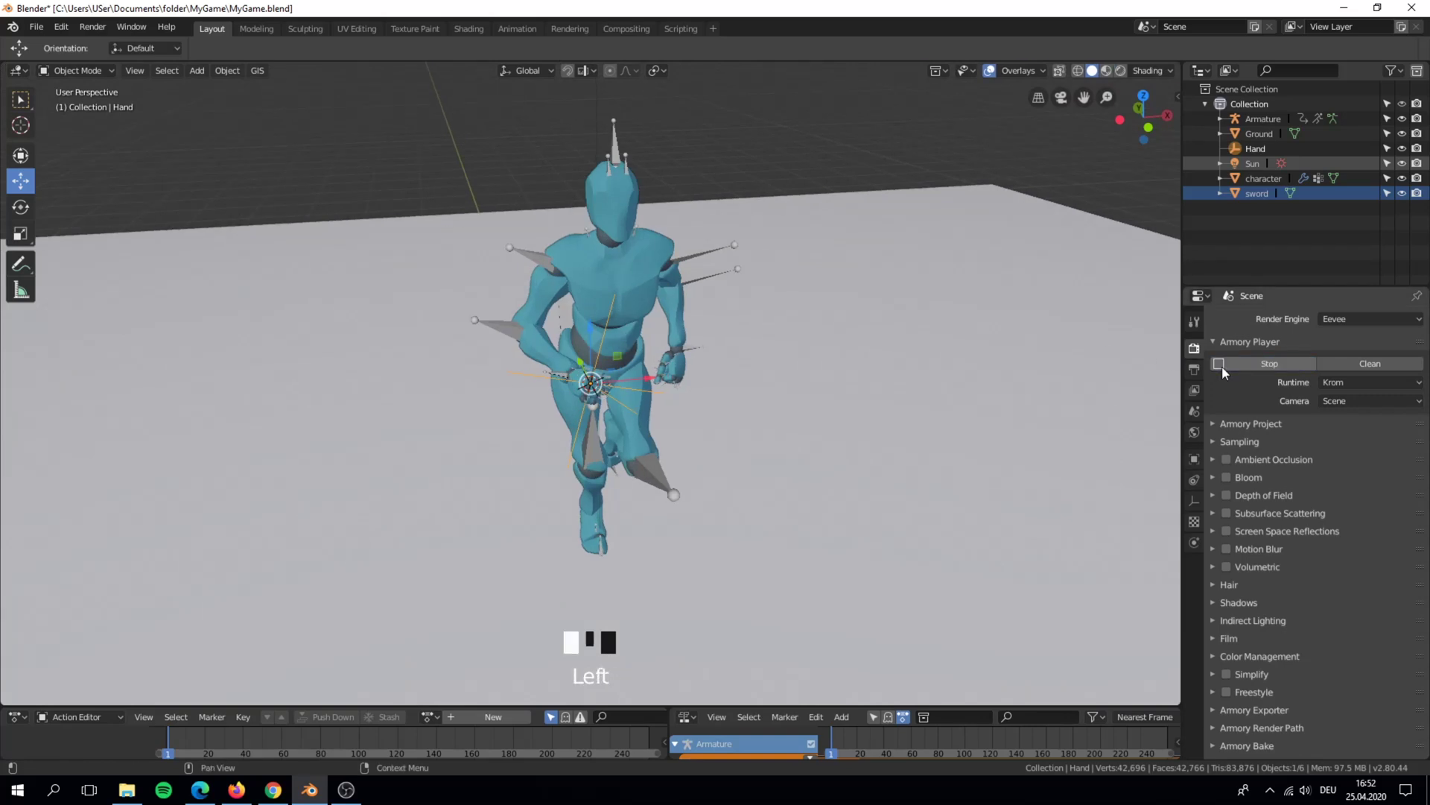
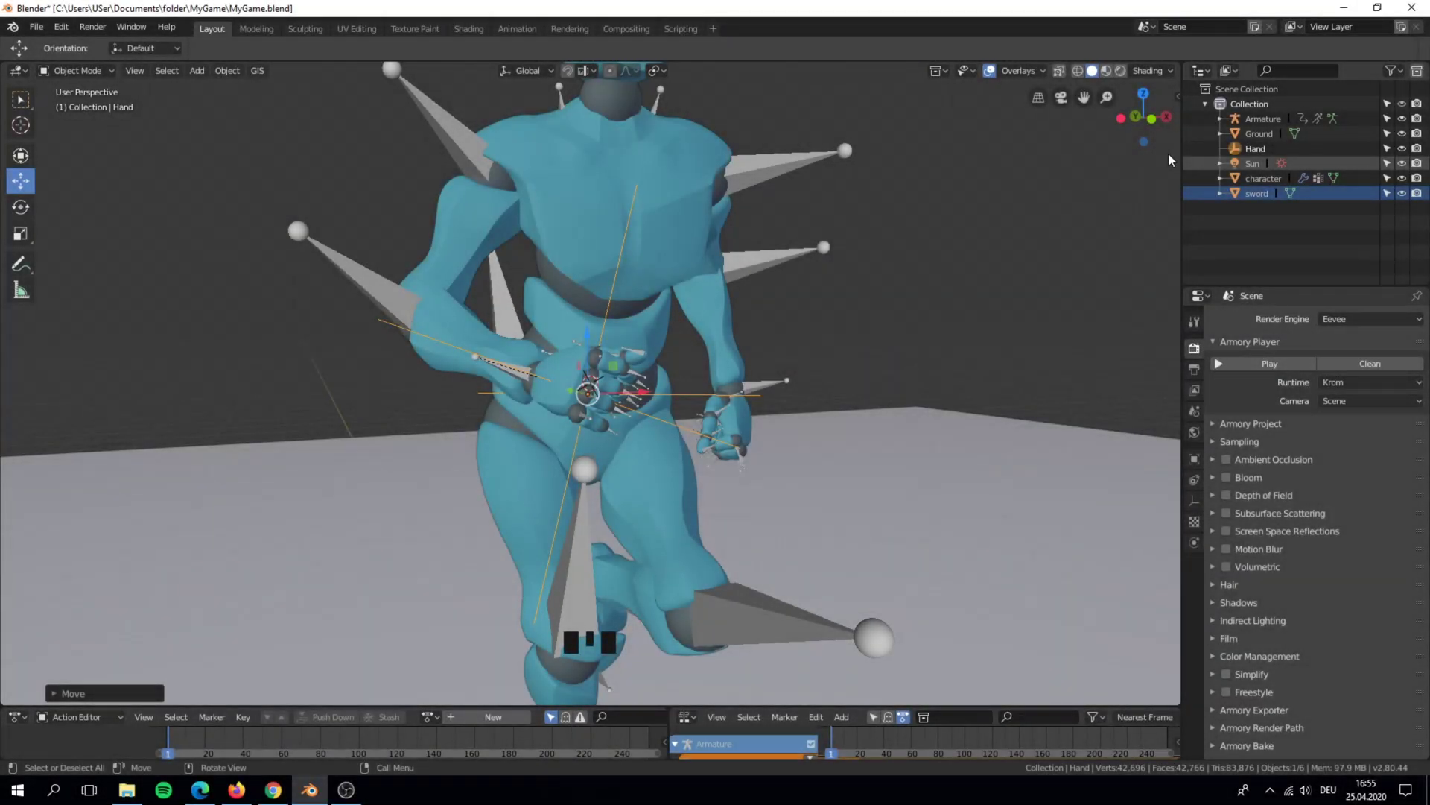
Select the character's armature in the viewport to show its object properties
{"action": "scroll", "scroll_direction": "down", "scroll_amount": 3}
{"action": "left_click_drag", "start_coordinate": [1053, 215], "coordinate": [770, 217]}
{"action": "left_click", "coordinate": [770, 217]}
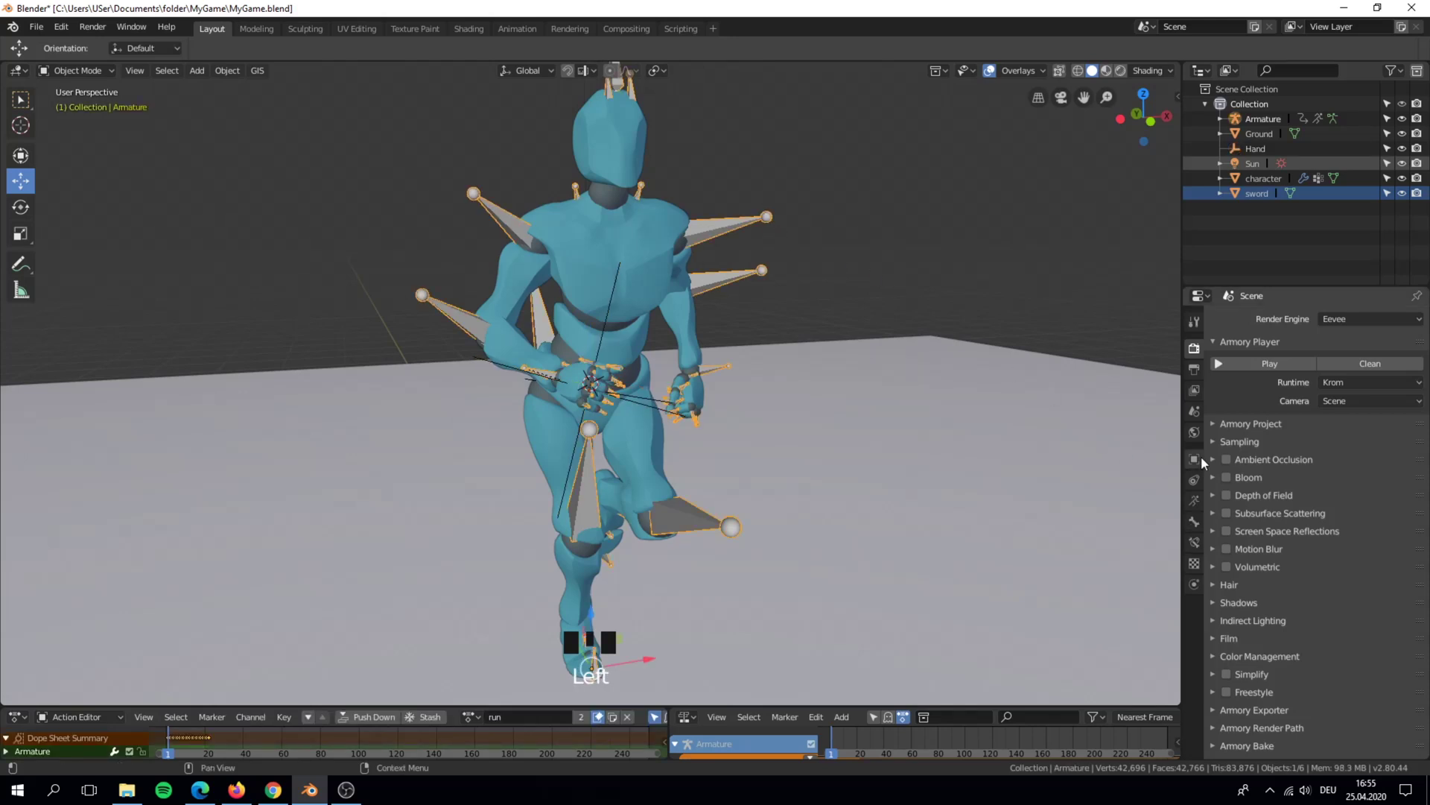